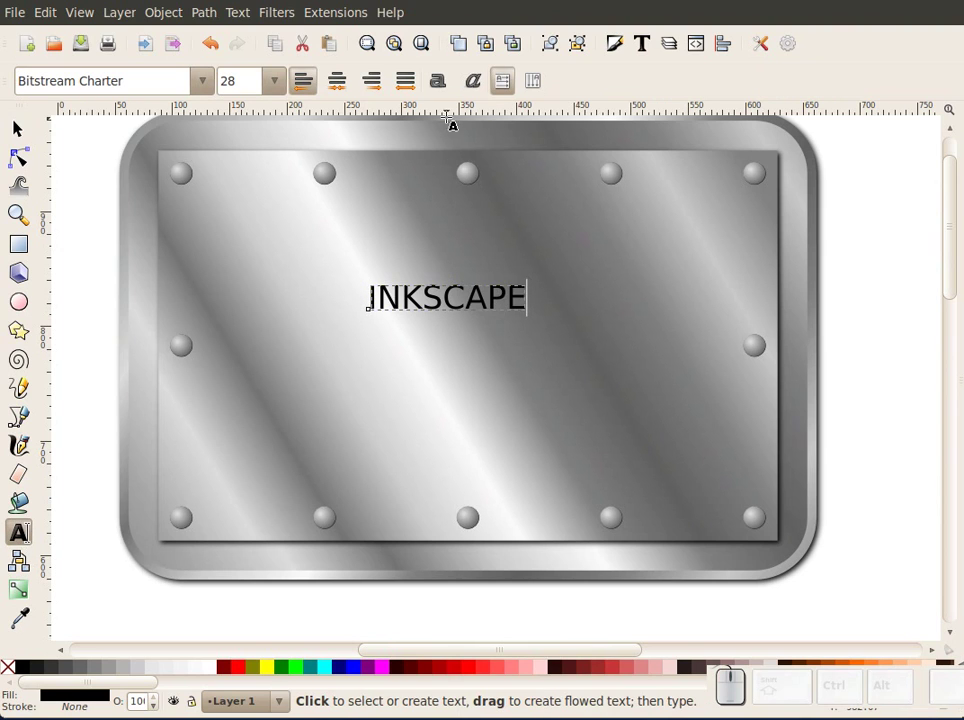
Step: Make the INKSCAPE text bold and stretch it tall and wide between the plate's side rivets
left_click(446, 78)
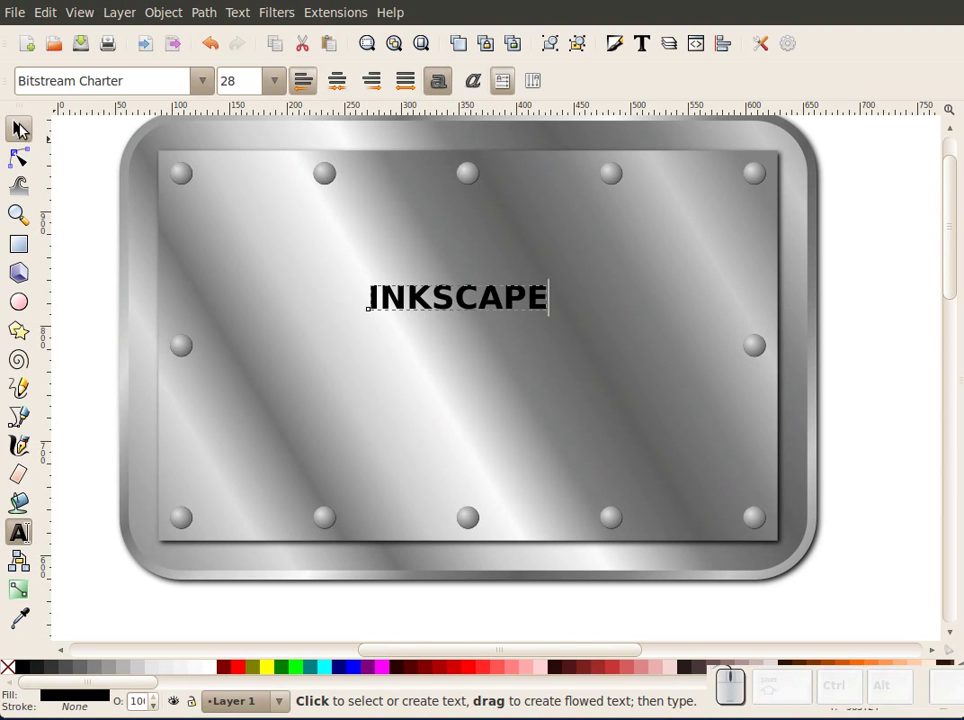
left_click(24, 123)
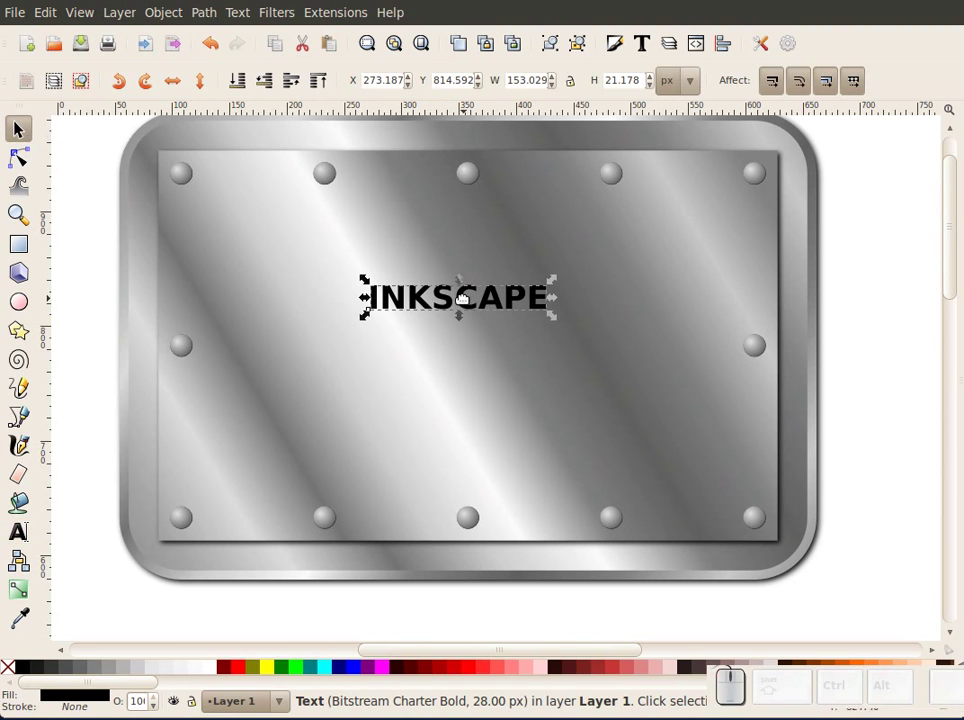
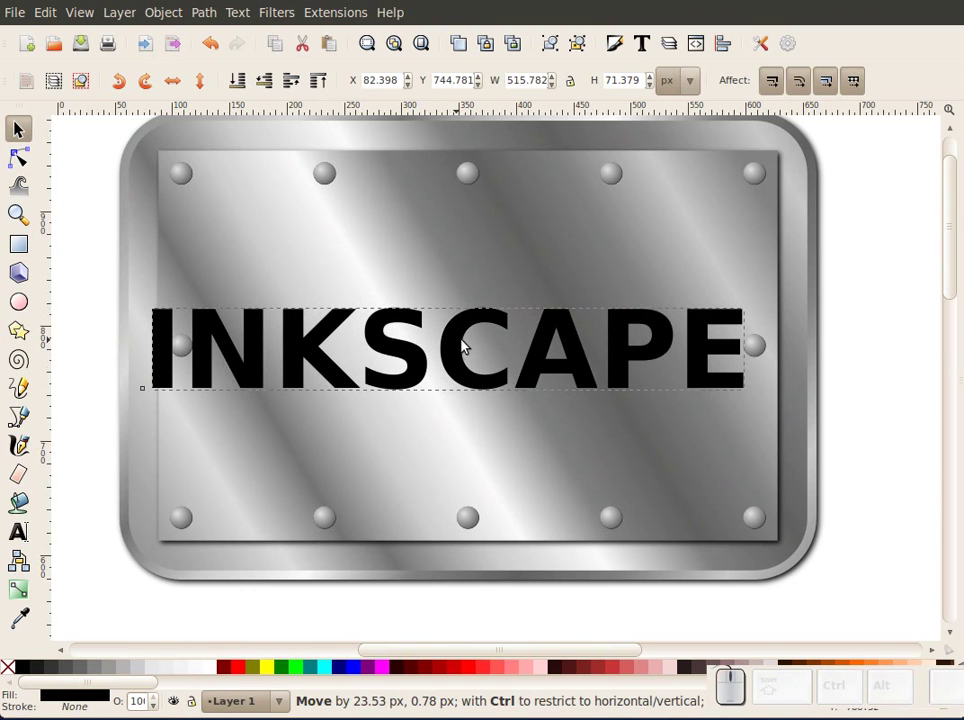
left_click(759, 315)
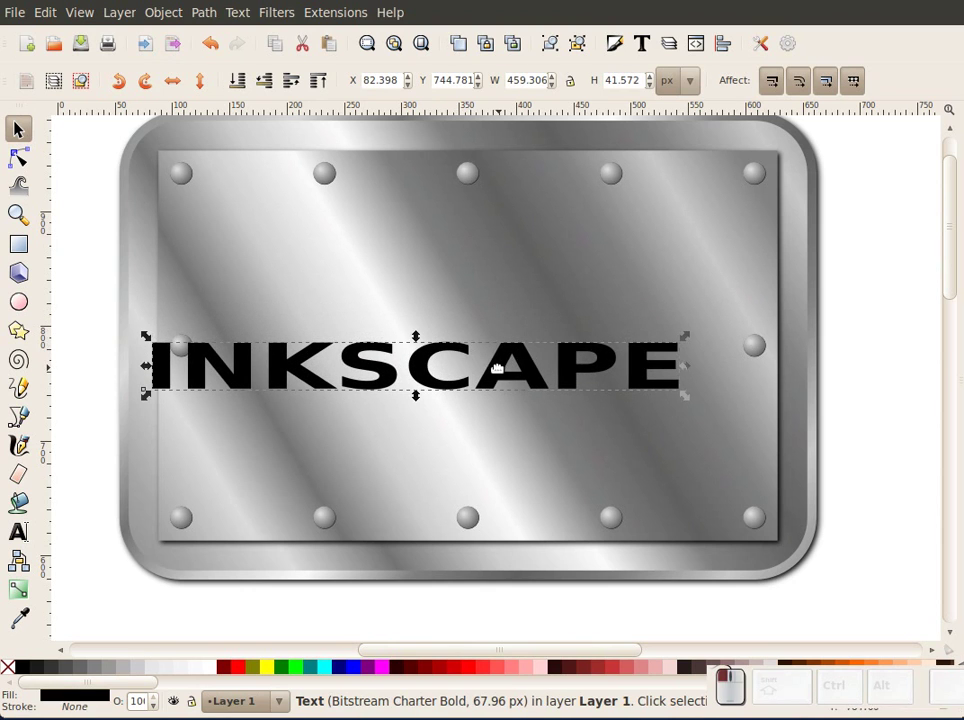
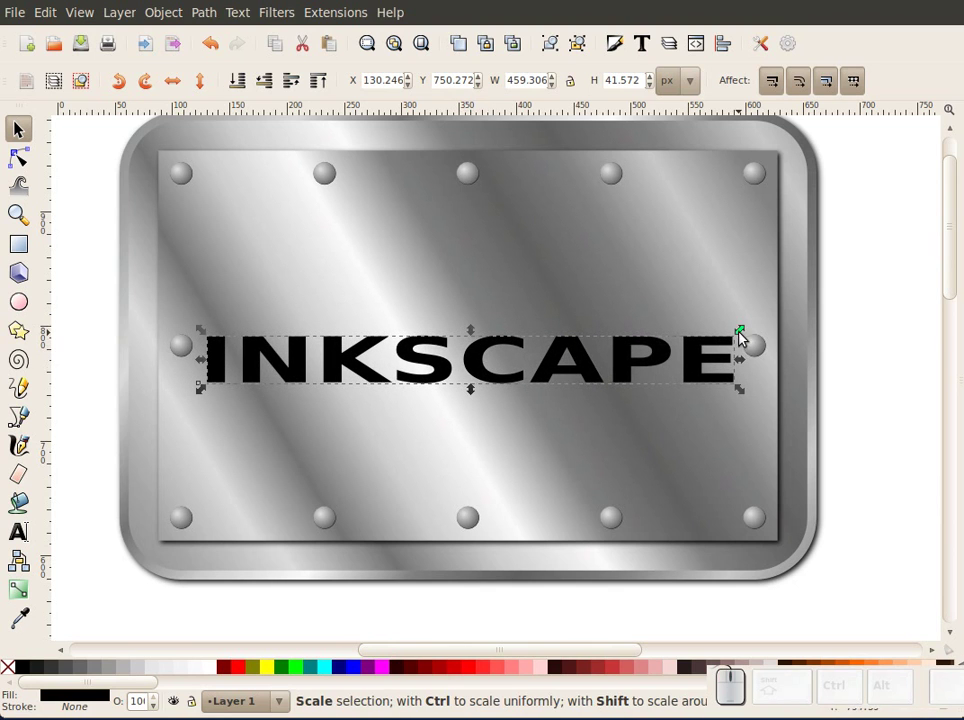
left_click(745, 328)
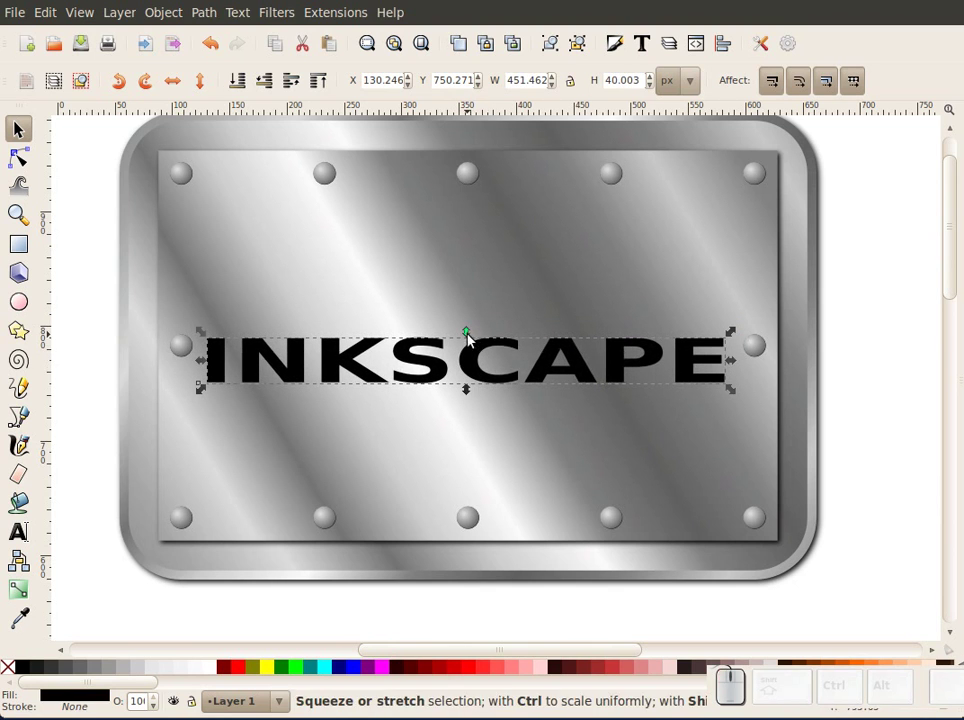
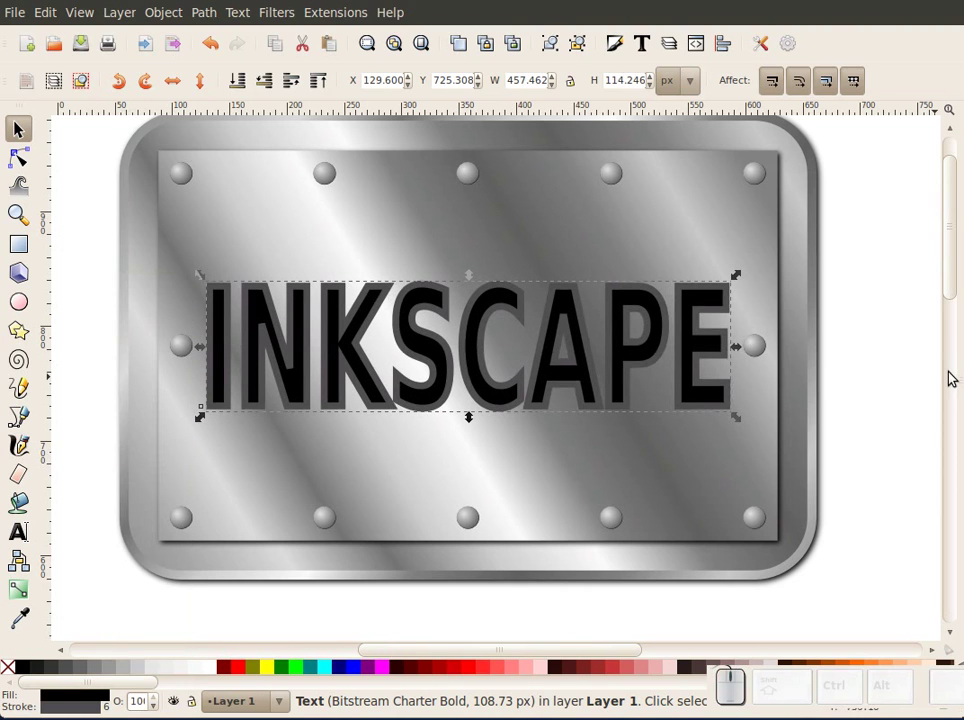
Step: Deselect the text to view its new dark grey letter outlines
left_click(882, 372)
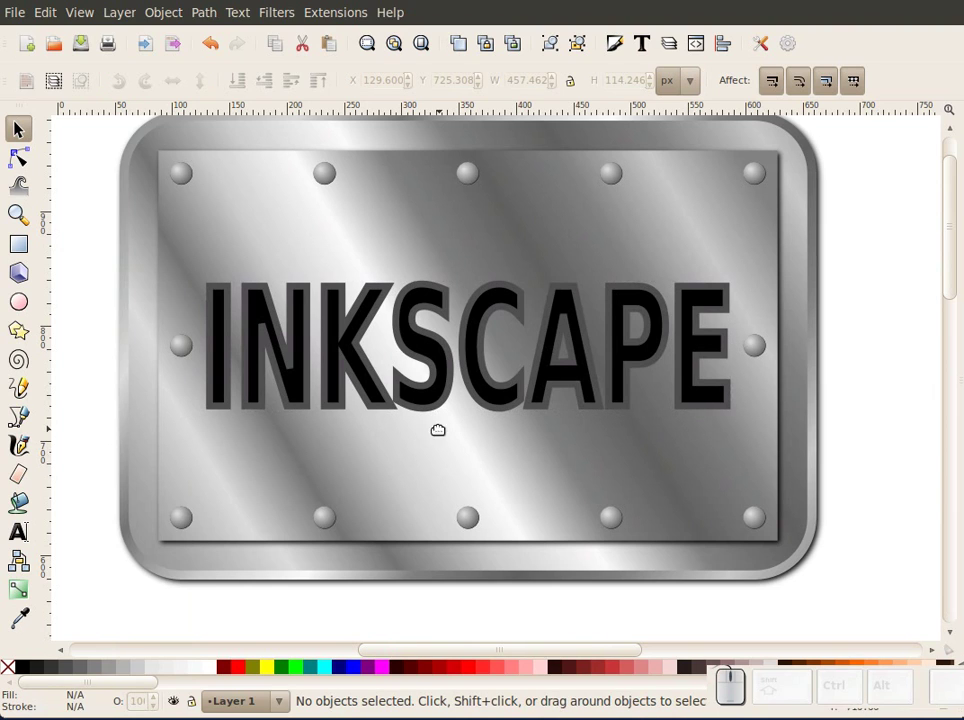
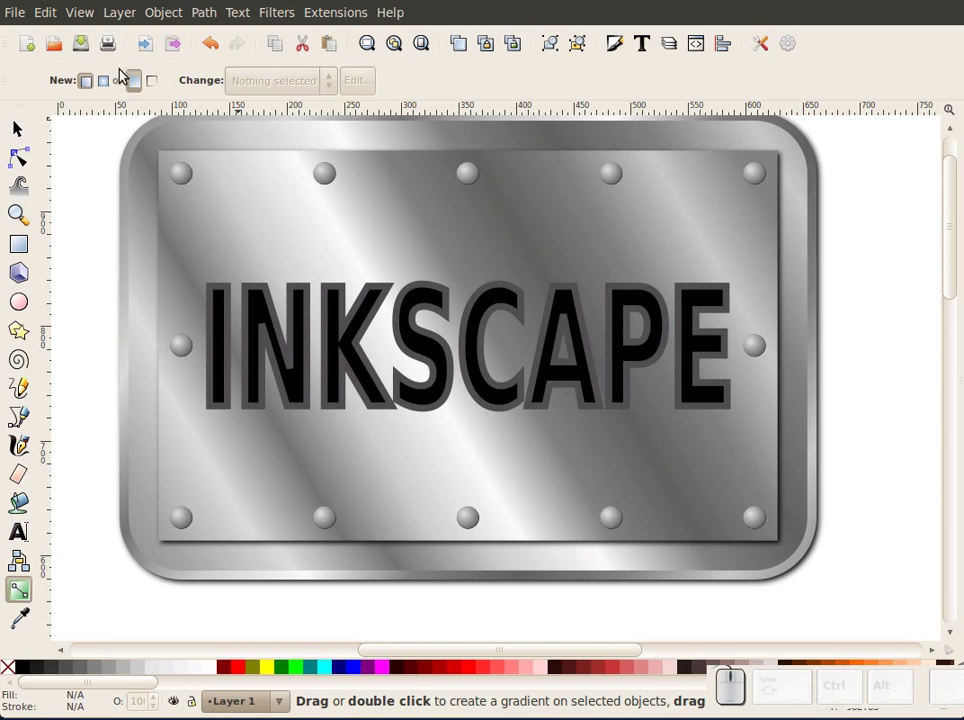
Step: Apply striped metallic gradient #2818 to the letter stroke, running vertically, then deselect to preview
left_click(160, 82)
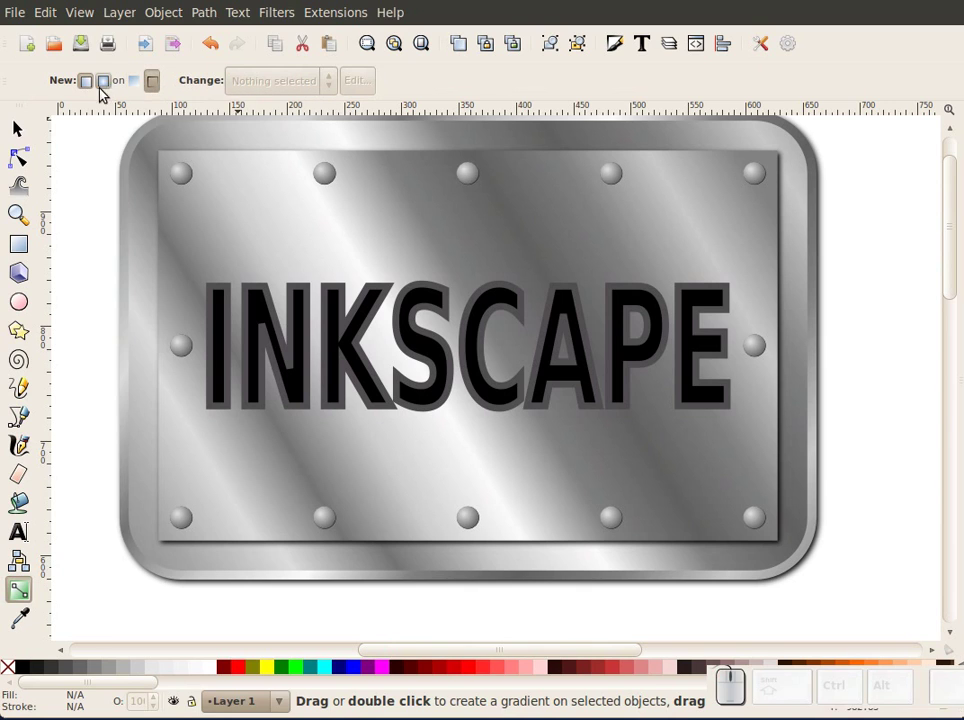
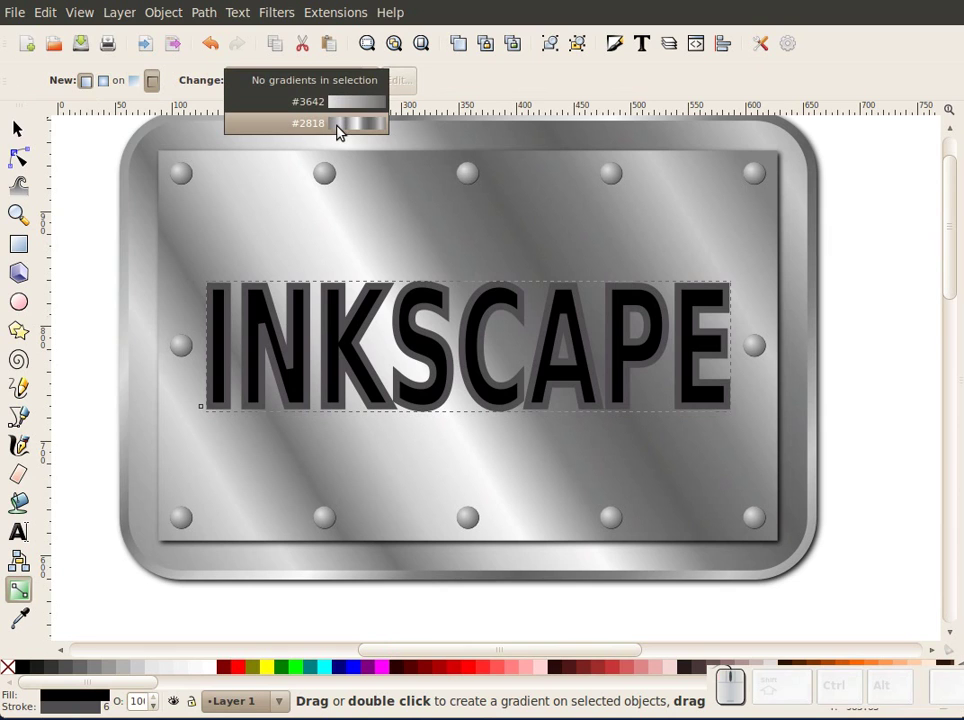
left_click(344, 130)
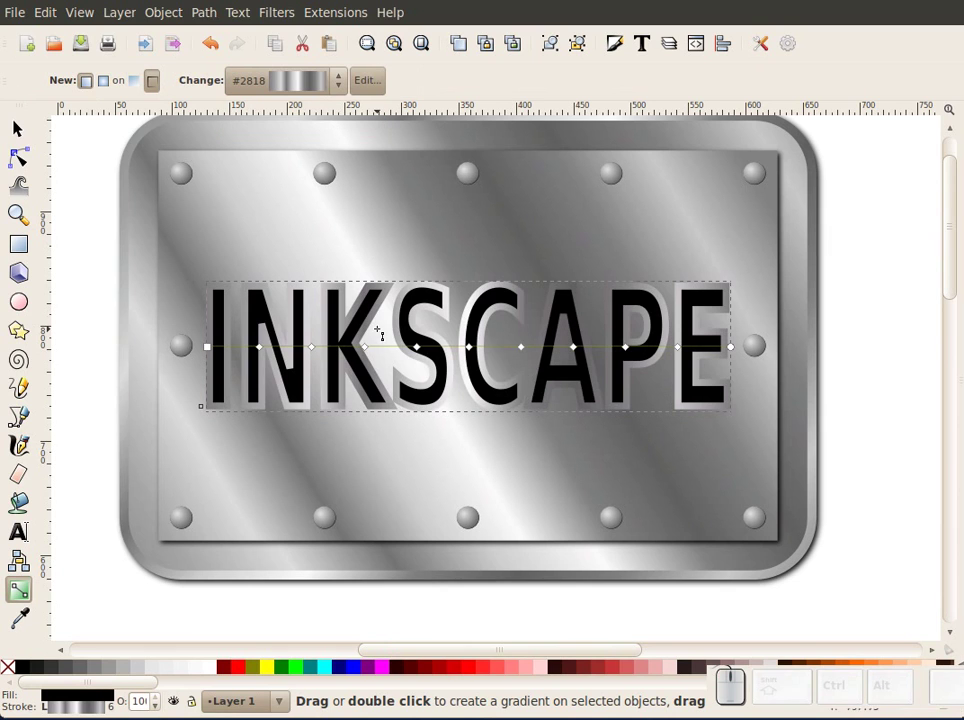
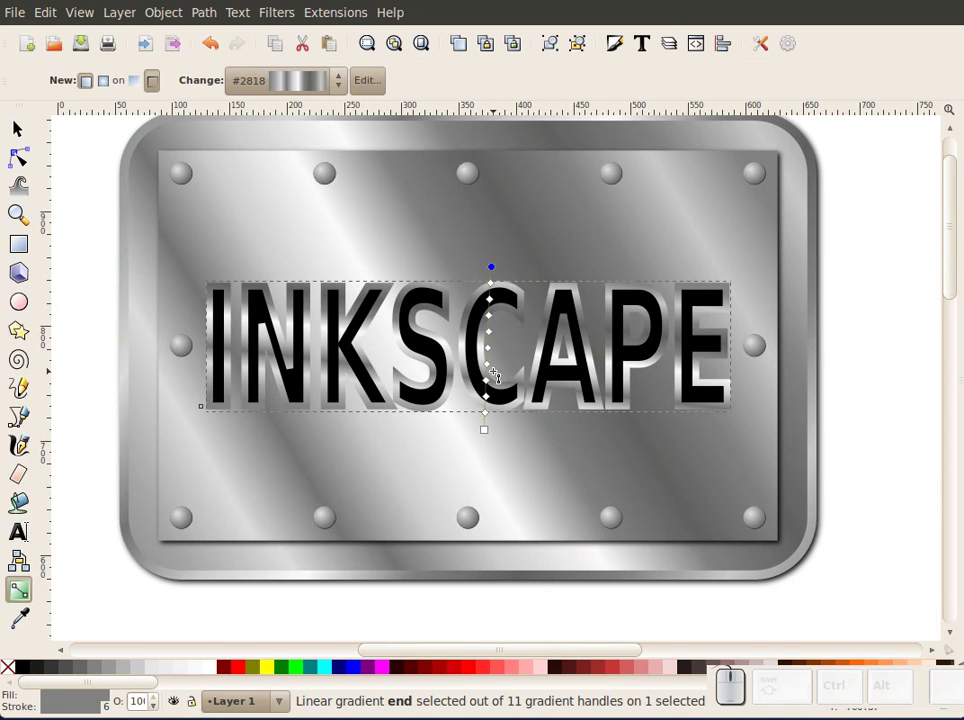
left_click(32, 129)
left_click(67, 156)
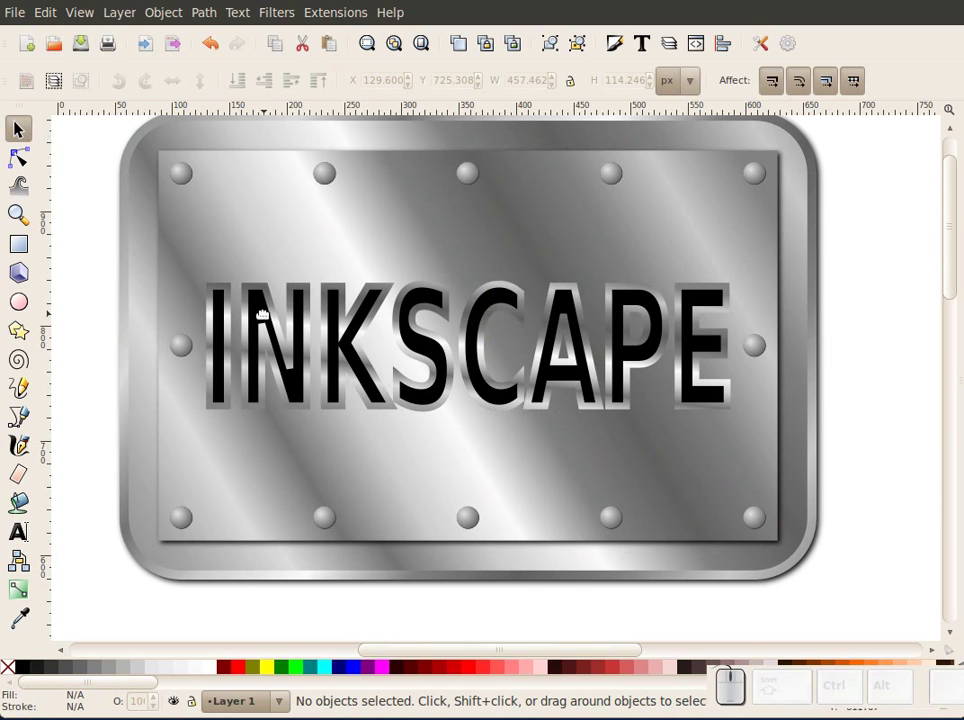
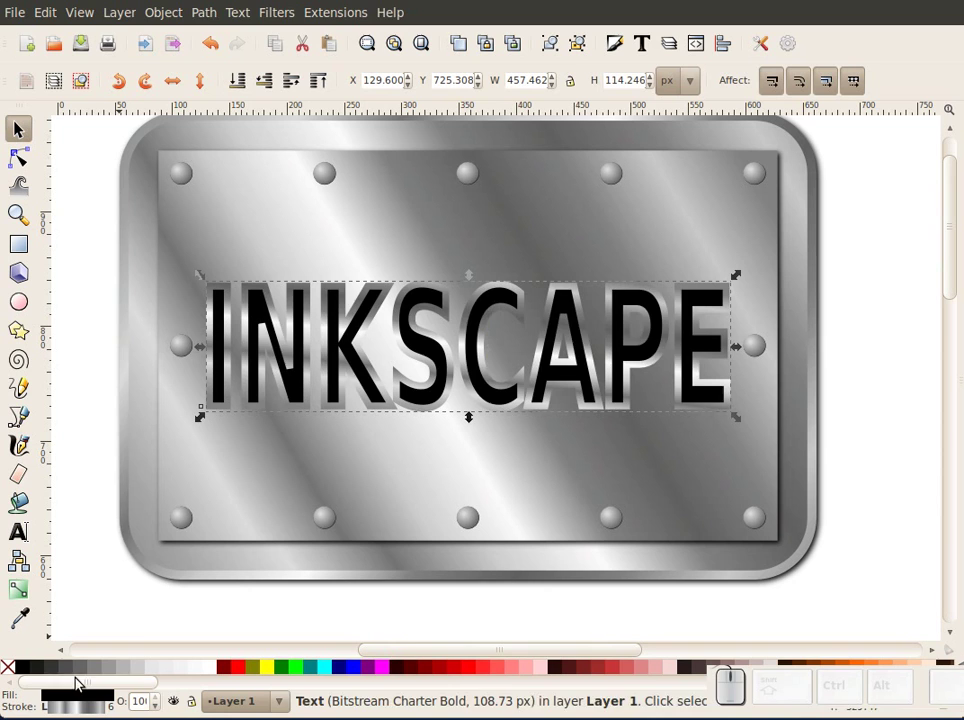
Step: Fill the INKSCAPE letters dark grey from the palette and deselect to preview
left_click(86, 666)
left_click(71, 677)
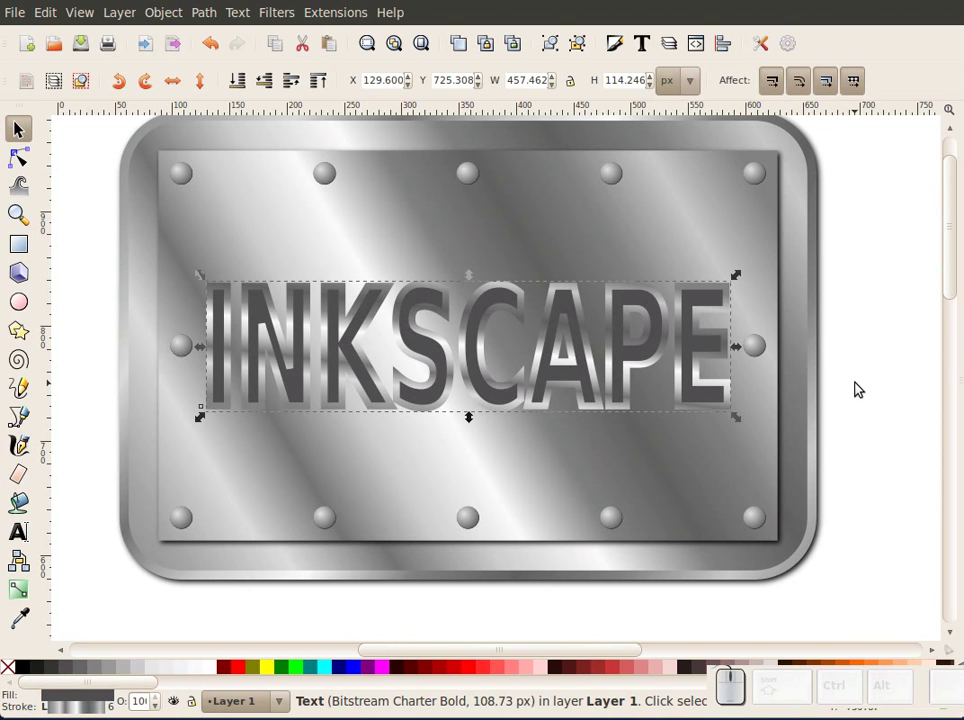
left_click(863, 390)
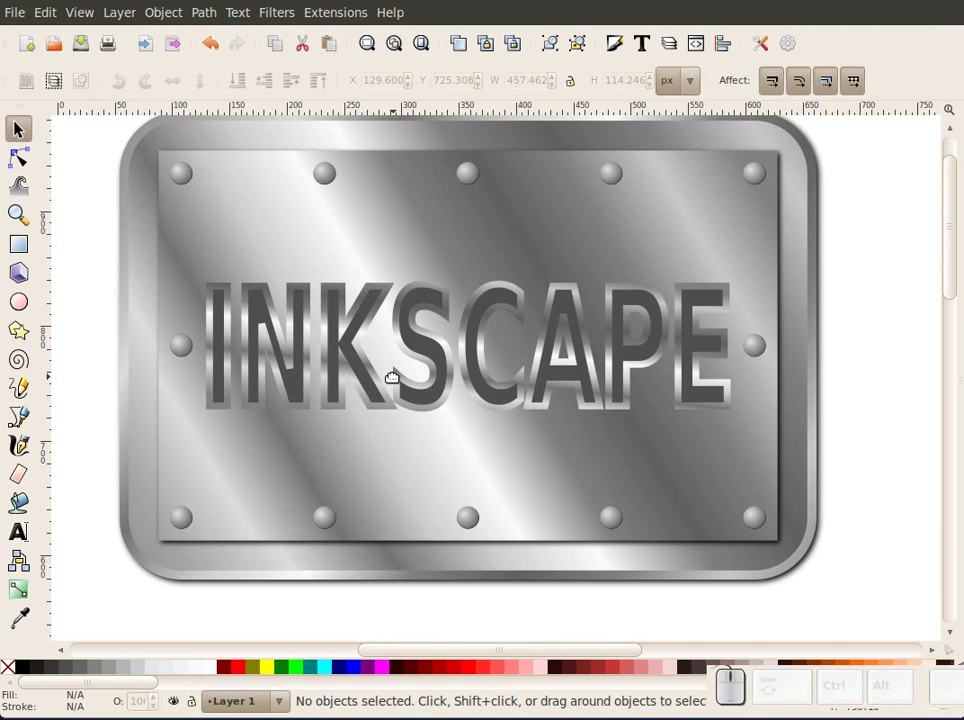
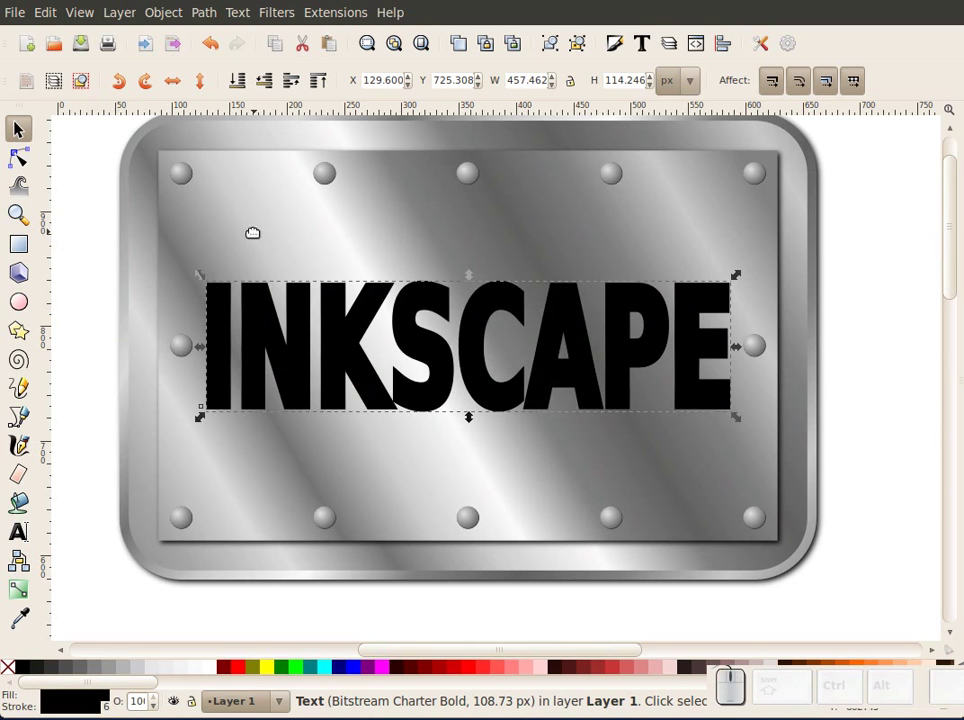
Step: Lower the black copy behind the lettering, nudge it right and down, and blur it 1.0 as a shadow
left_click(272, 84)
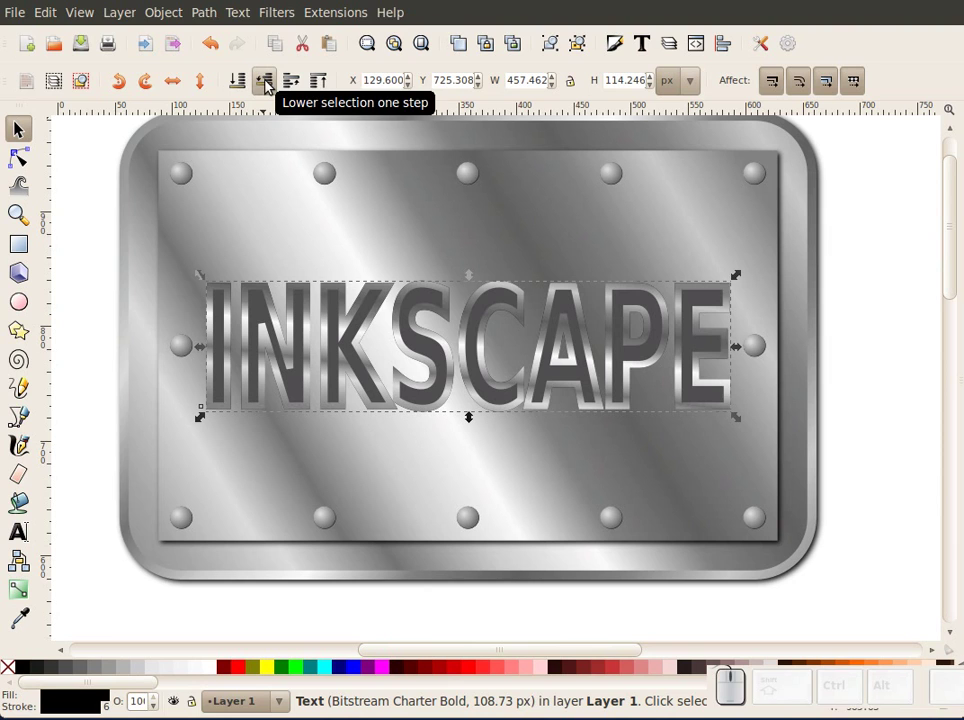
key("Right")
key("Down")
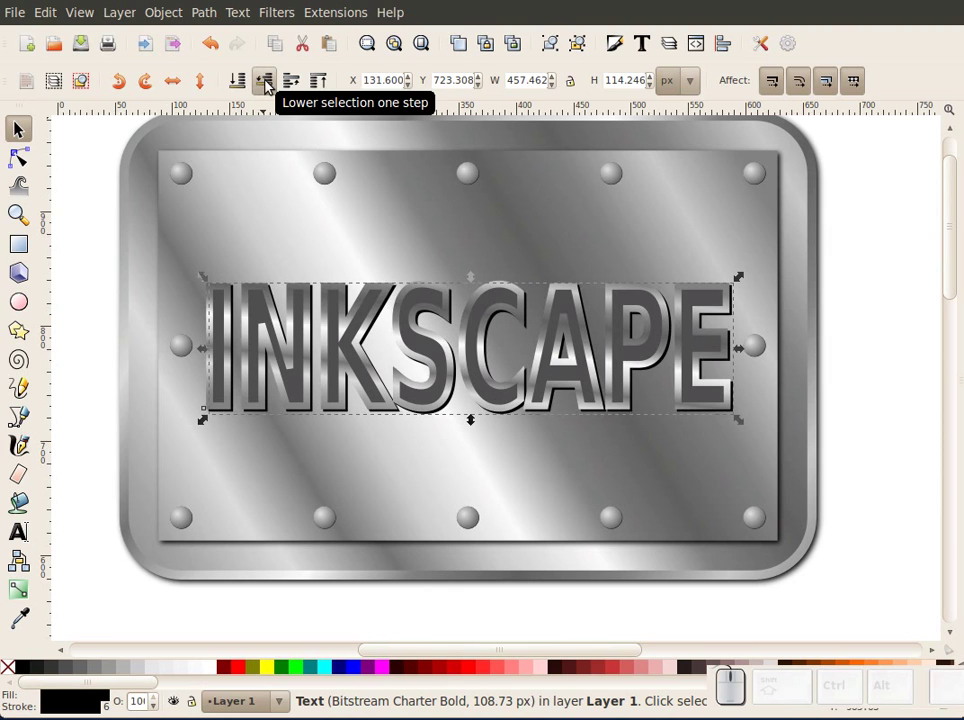
key("ctrl+shift+f")
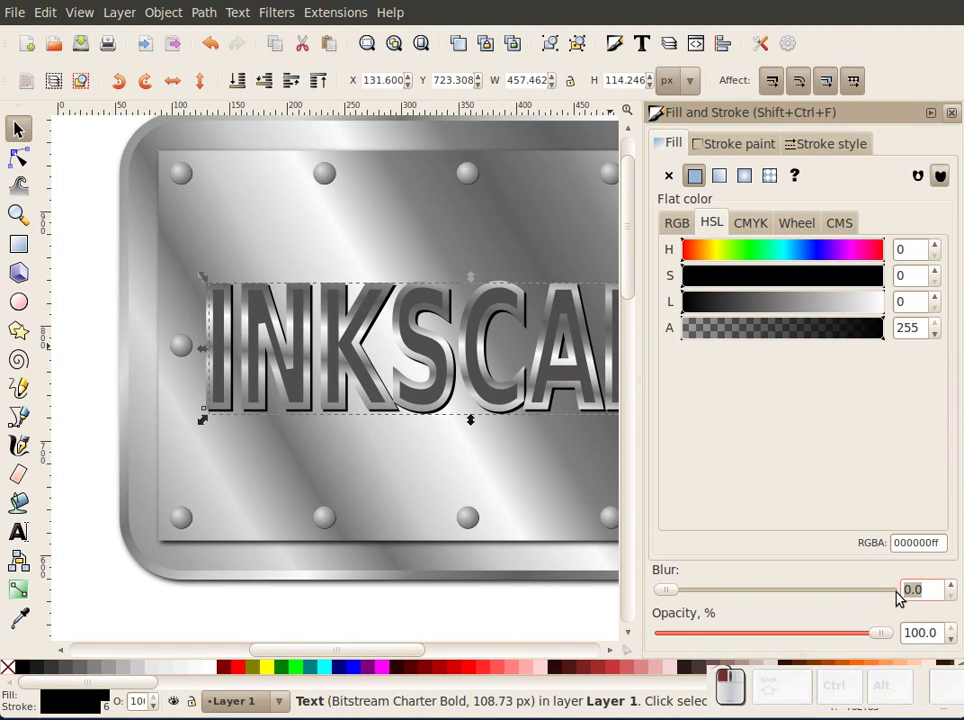
key("1")
key("Return")
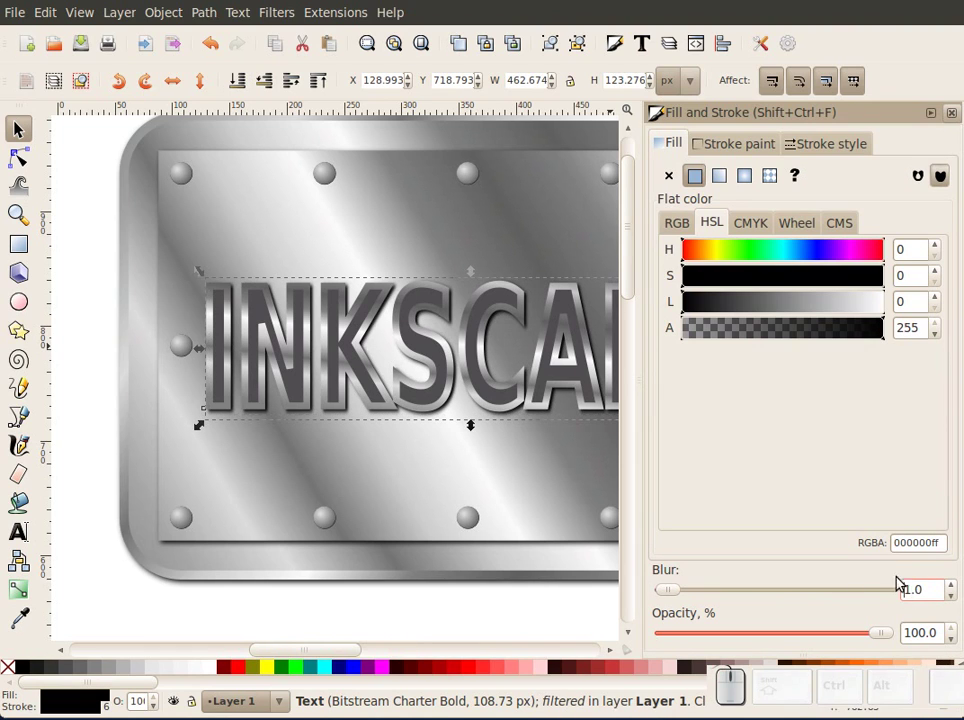
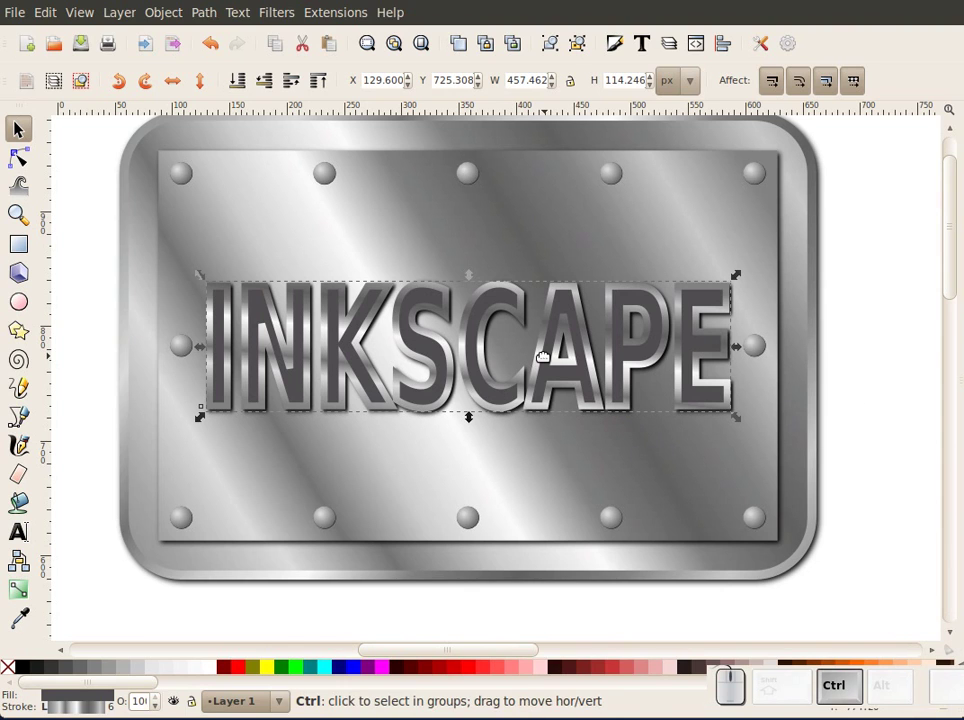
Step: Duplicate the lettering, convert it to paths and ungroup it into eight letter shapes
key("ctrl+d")
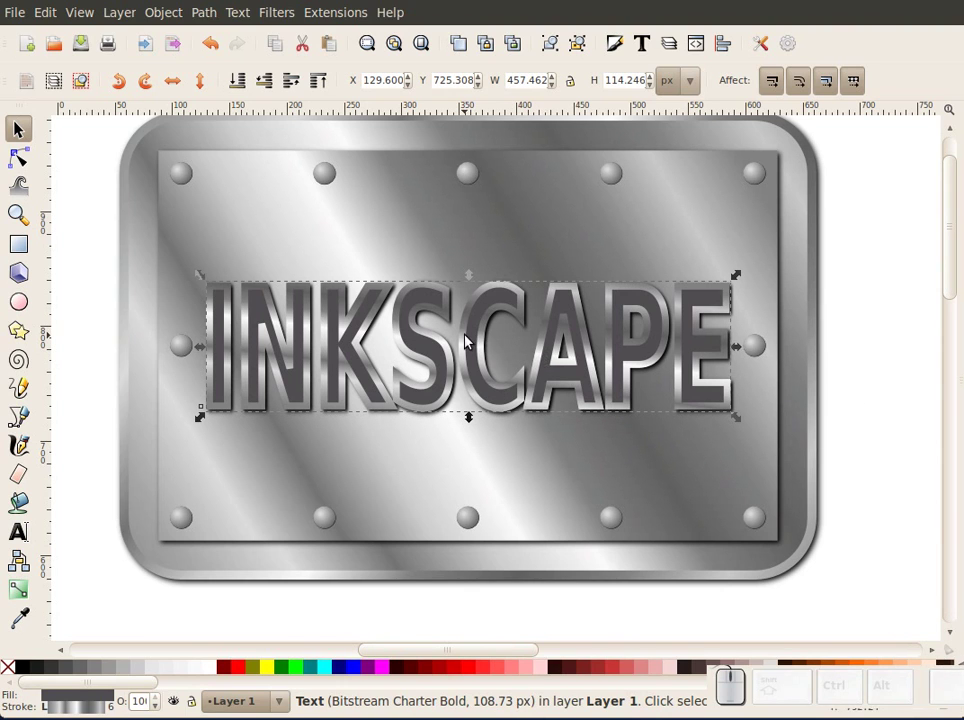
left_click(215, 15)
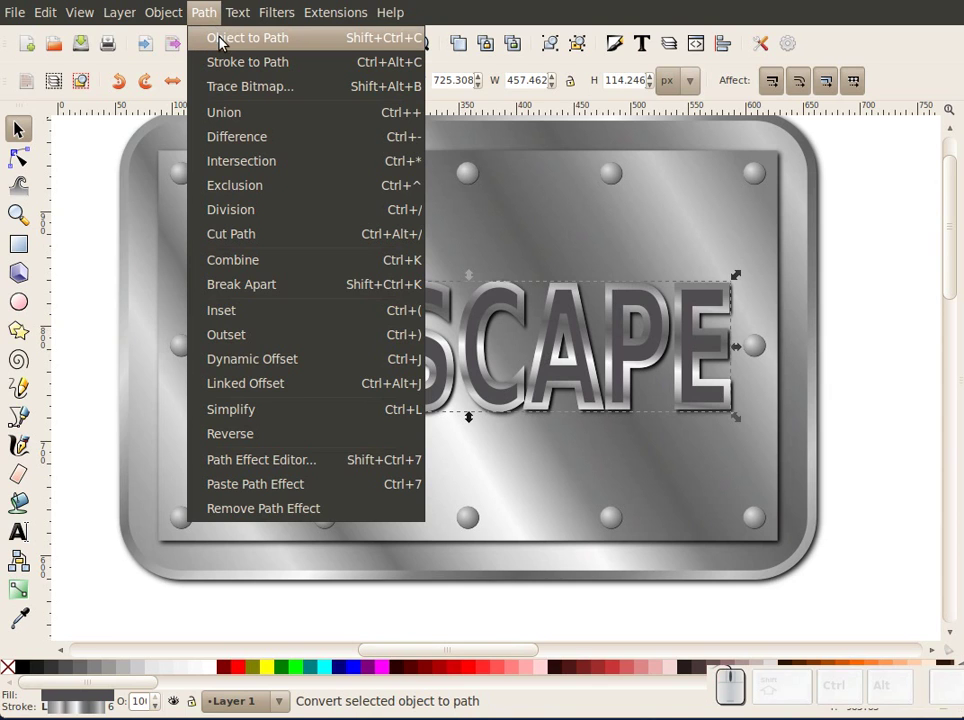
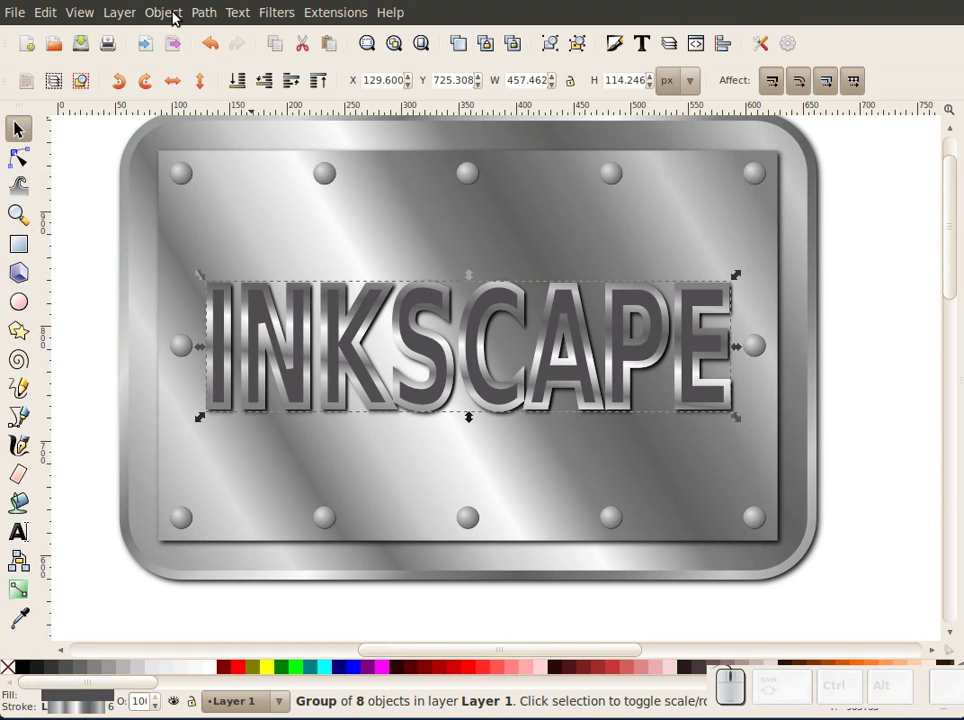
key("ctrl+shift+g")
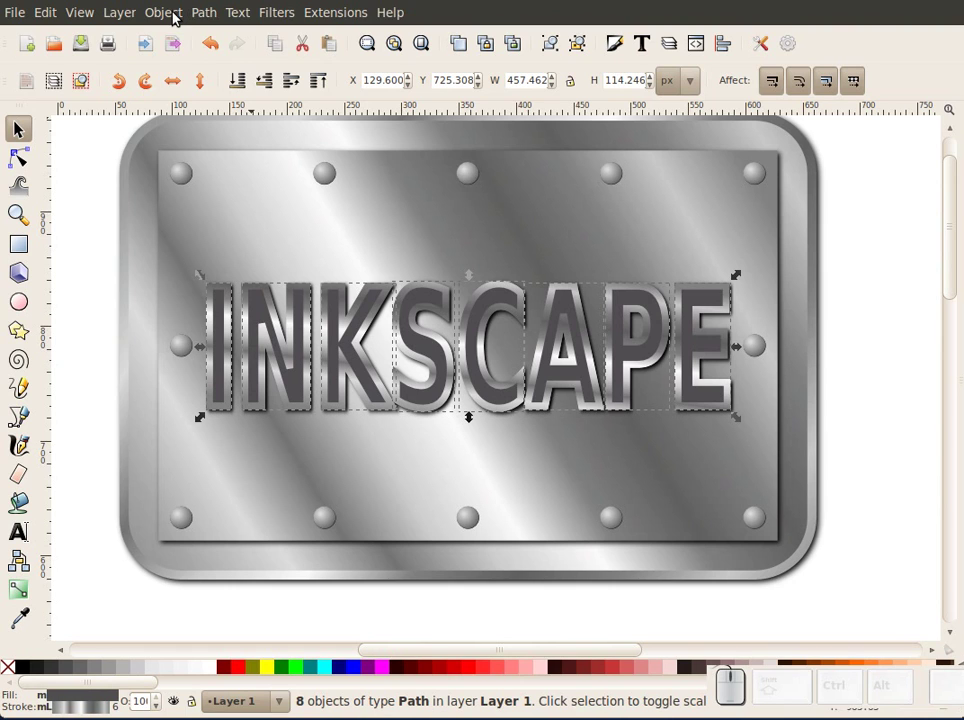
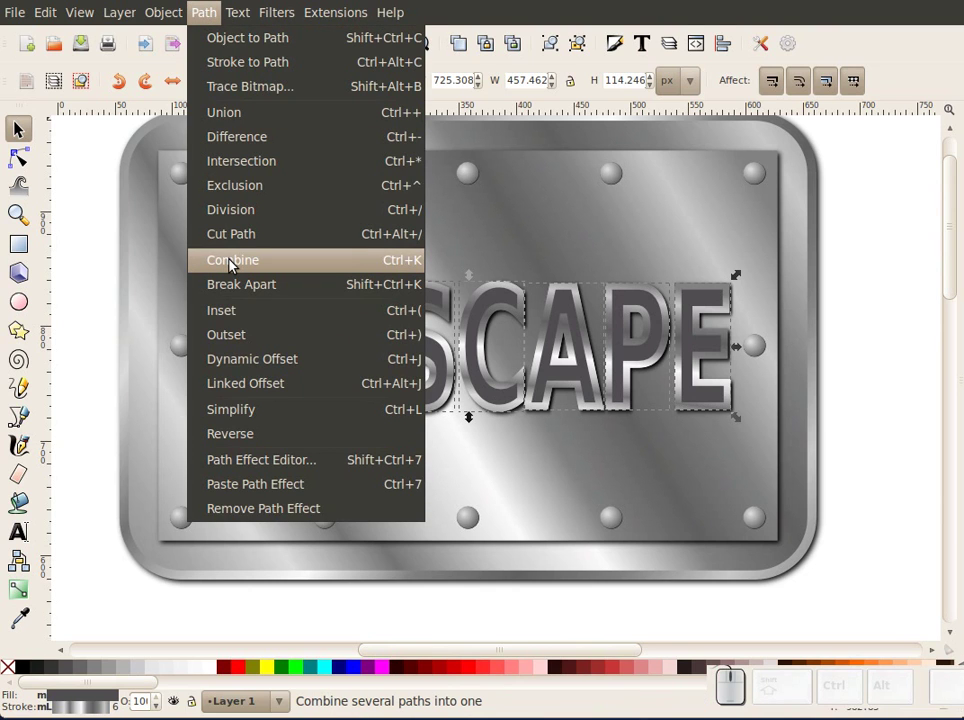
Step: Combine the eight letters into one path and remove its stroke
left_click(236, 263)
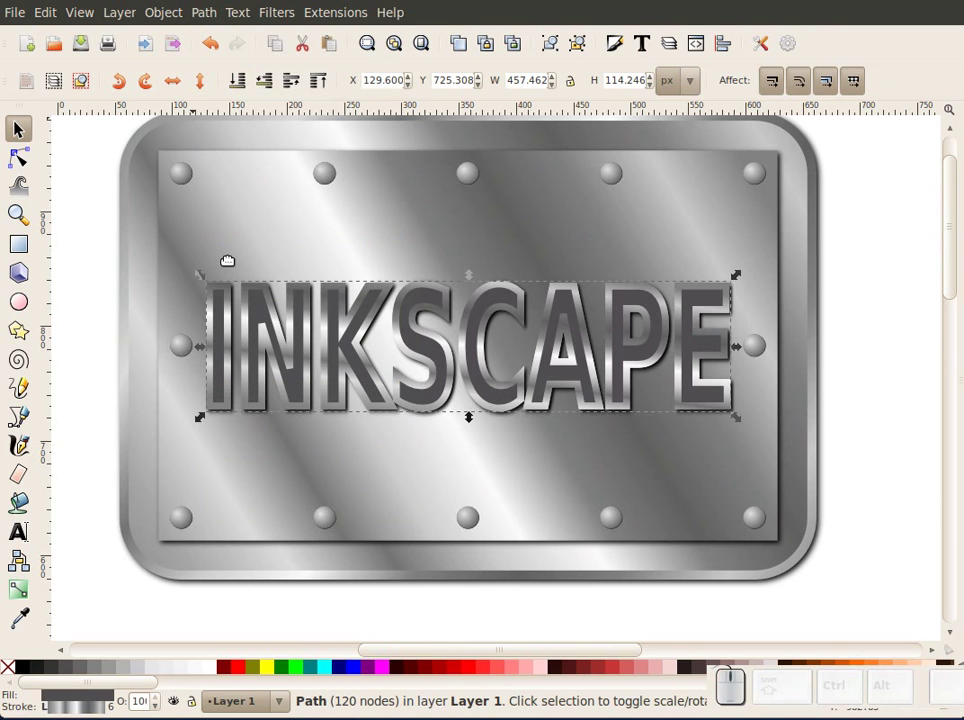
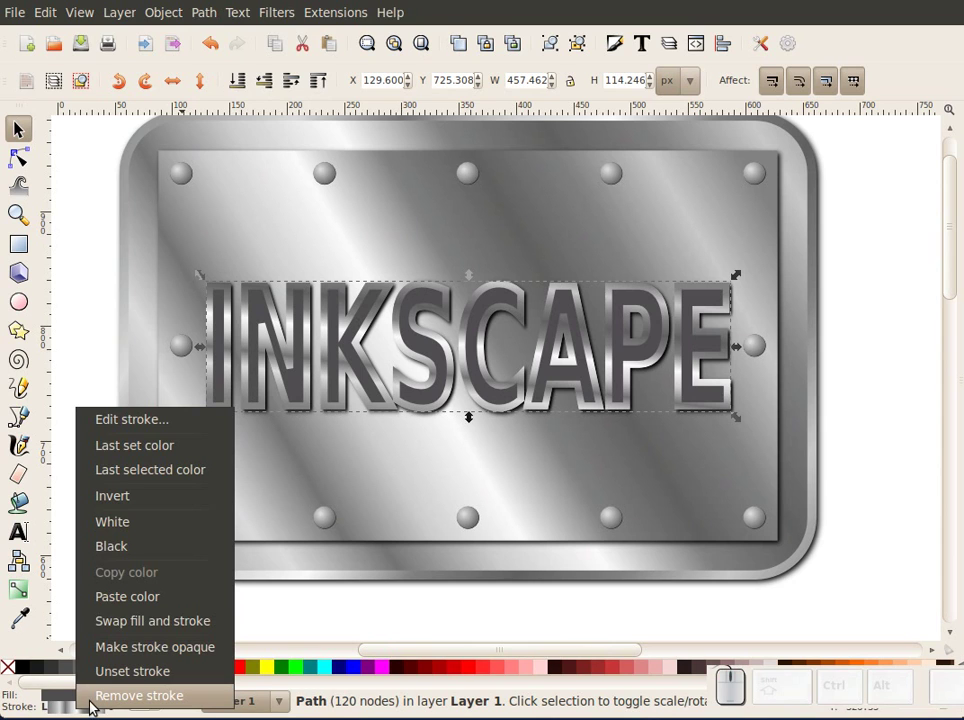
left_click(97, 698)
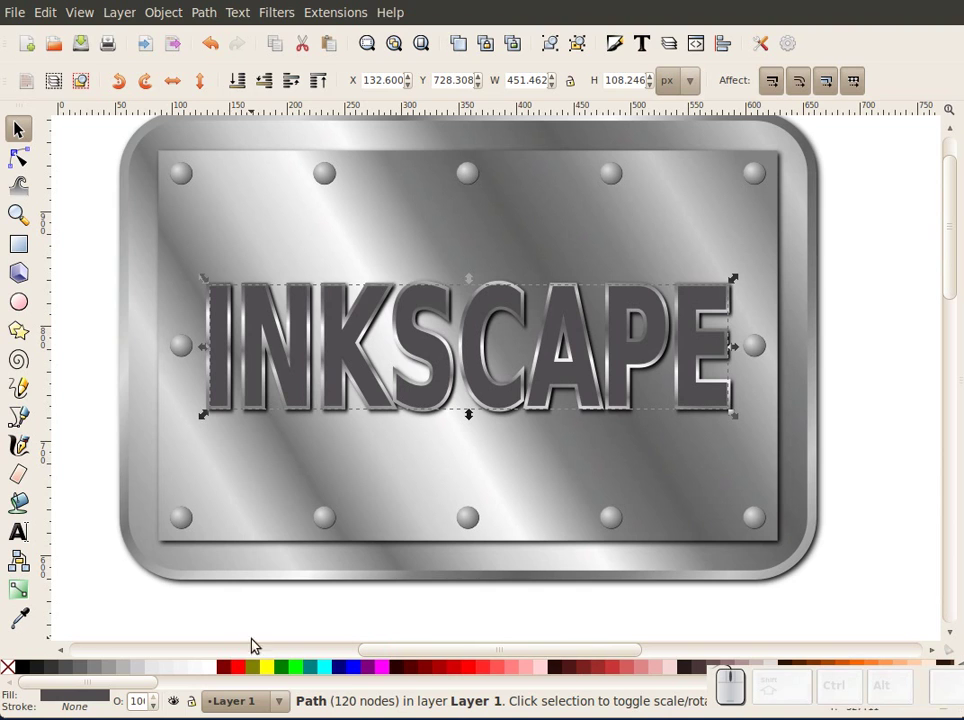
Step: Fill the combined letter path with bright green from the palette
left_click(305, 670)
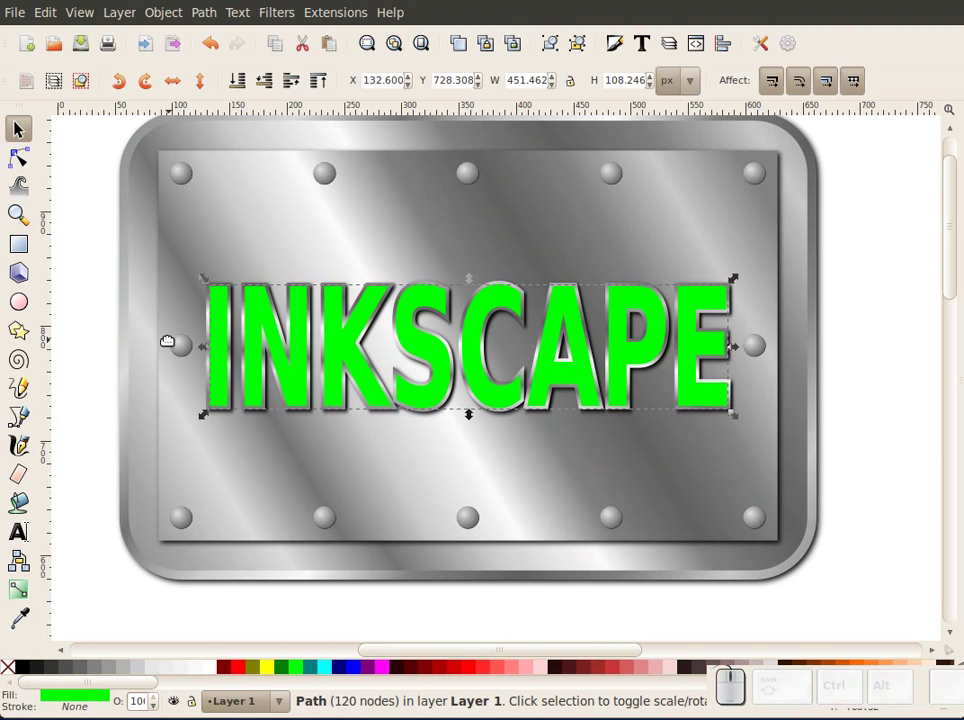
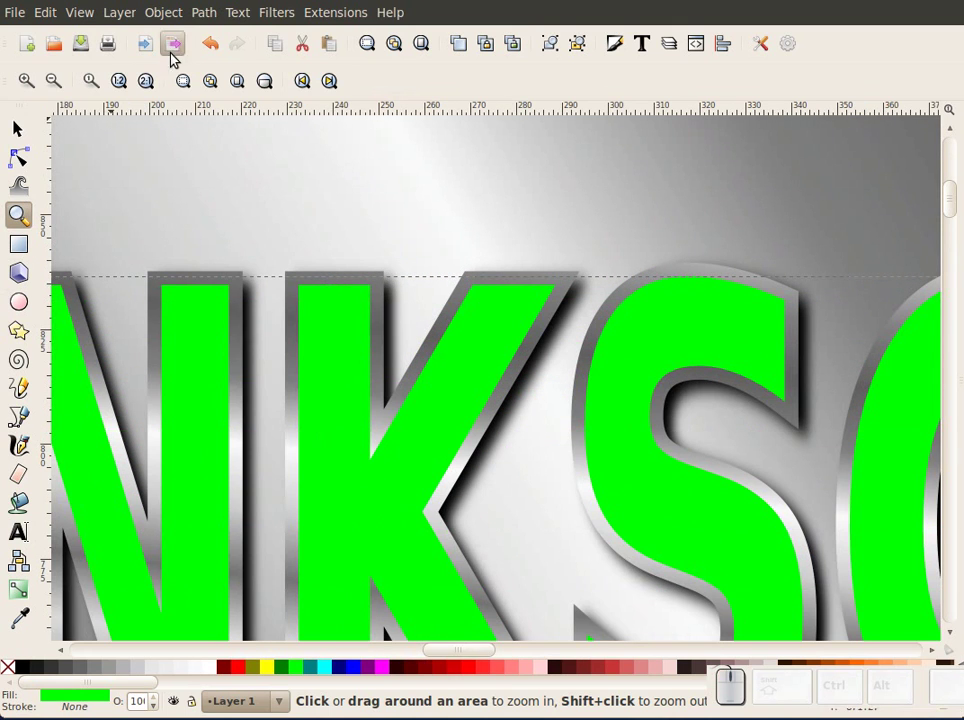
Step: Turn the green letters into a Dynamic Offset path and pull it inward to reveal a chrome rim
left_click(220, 20)
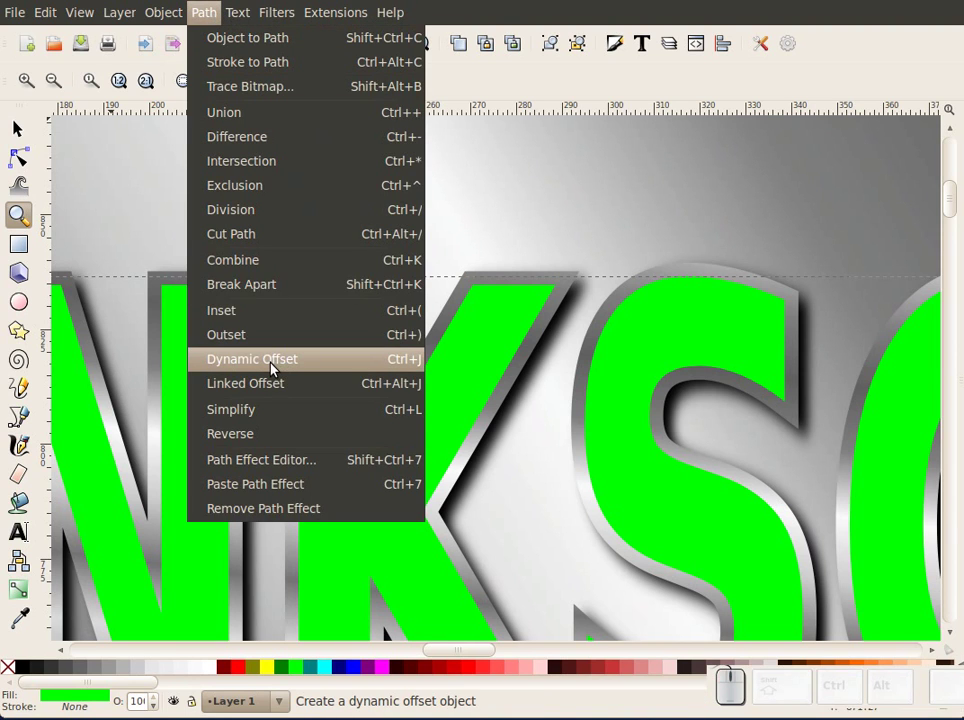
left_click(278, 367)
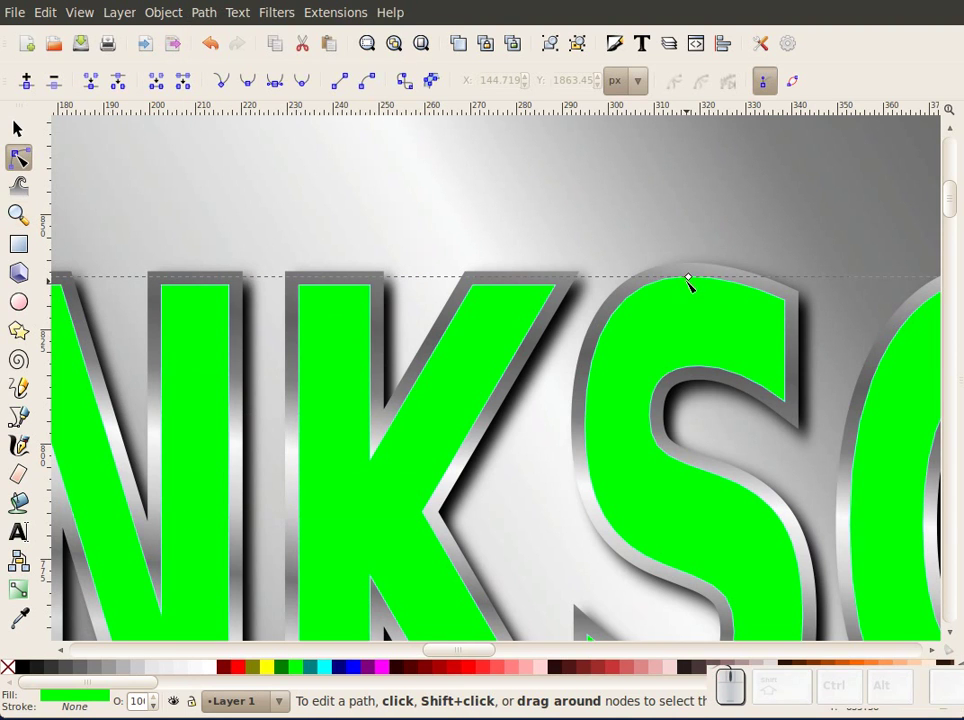
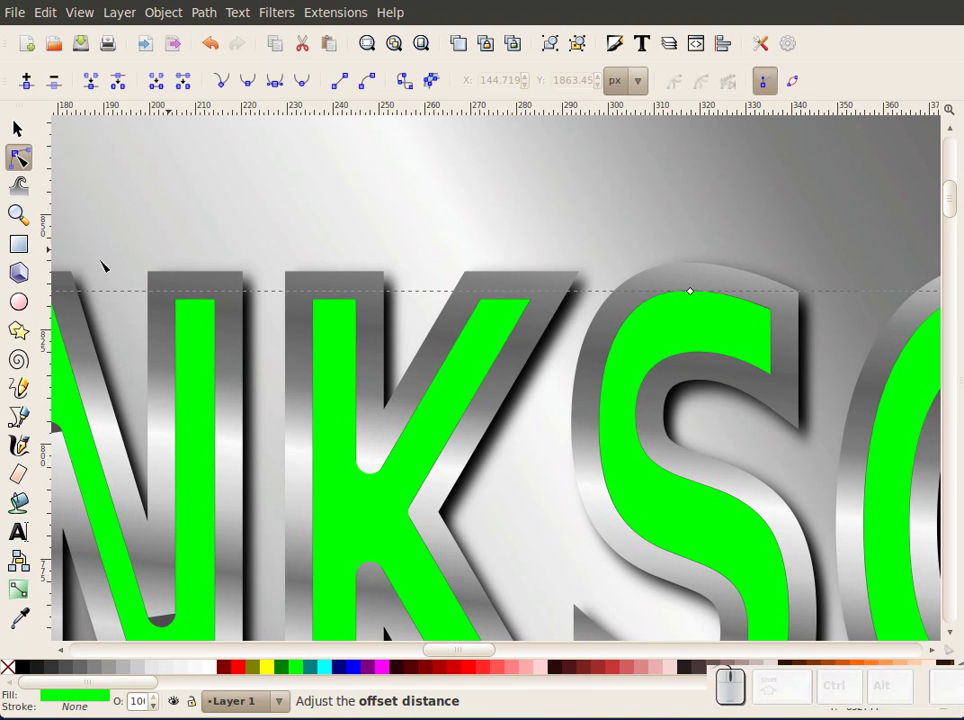
left_click(25, 219)
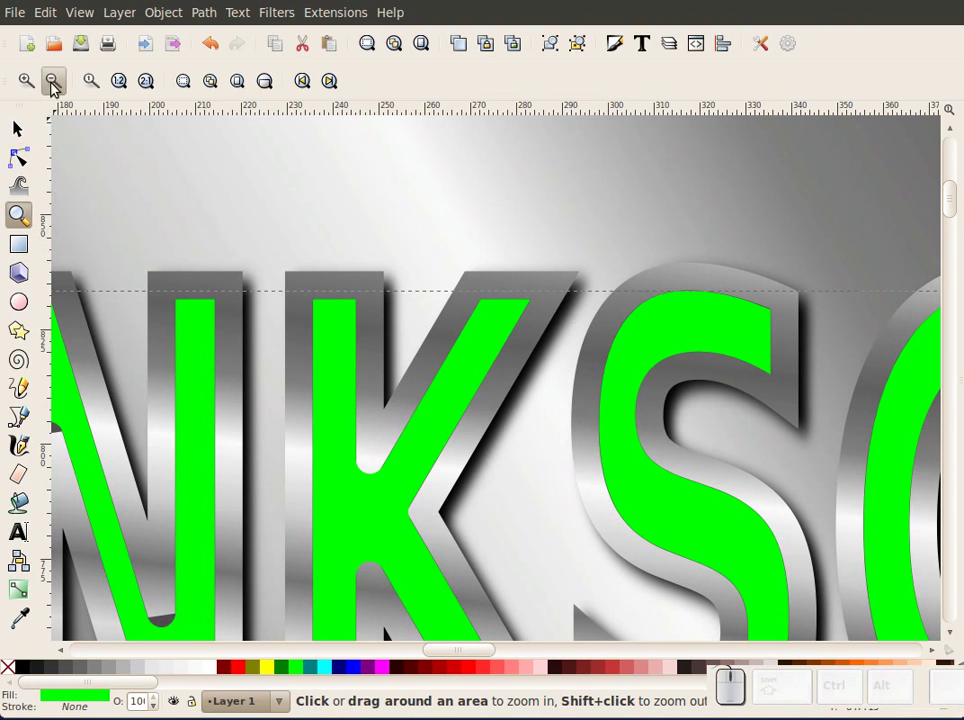
Step: Zoom out and fit the whole riveted plate with its lettering in the window
left_click(58, 87)
left_click(58, 87)
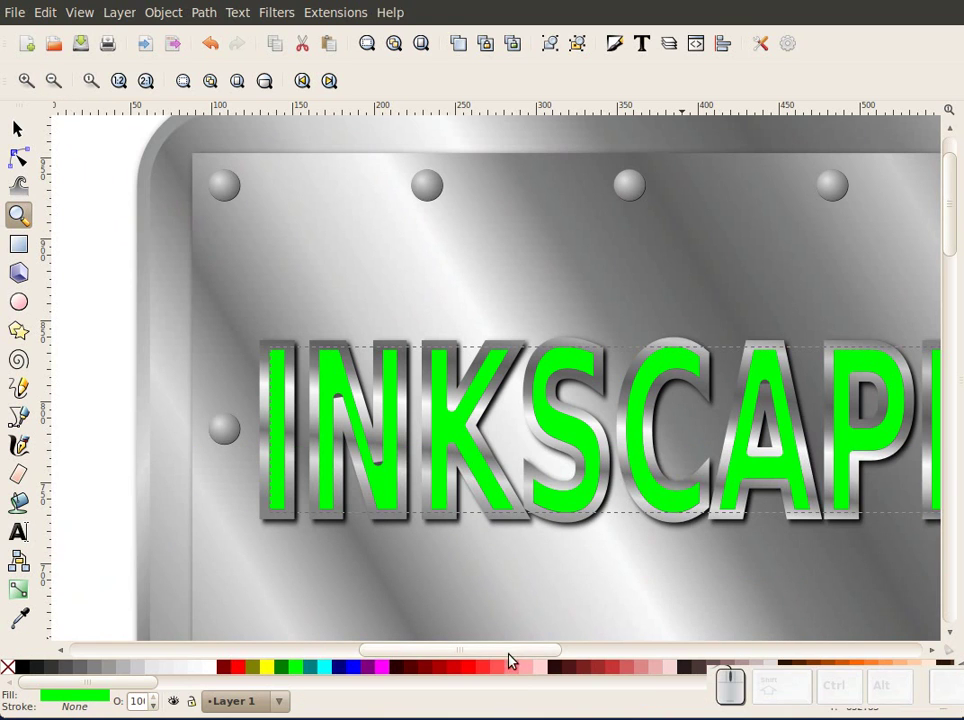
left_click_drag(515, 660, 44, 335)
left_click(64, 81)
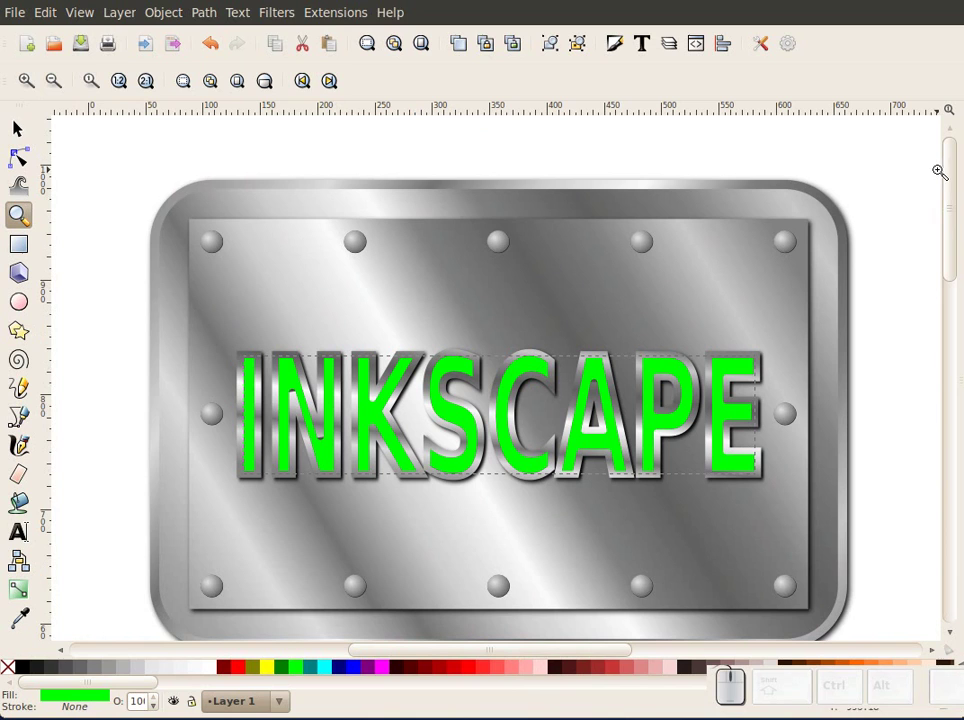
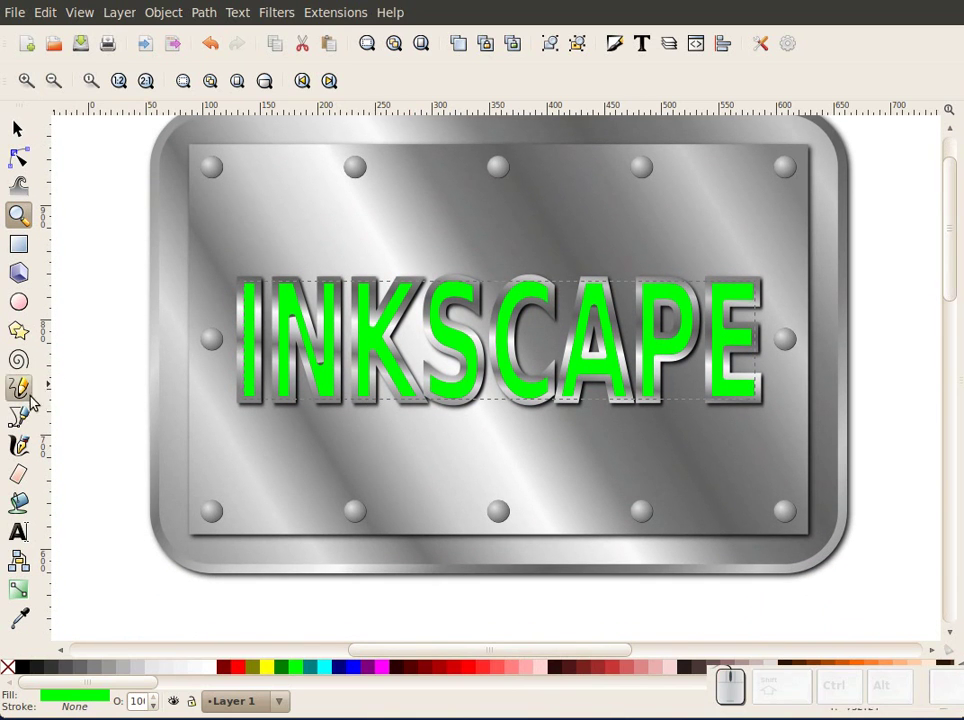
Step: Draw a wide ellipse over the lower letters and intersect it with the green inner lettering
left_click(31, 303)
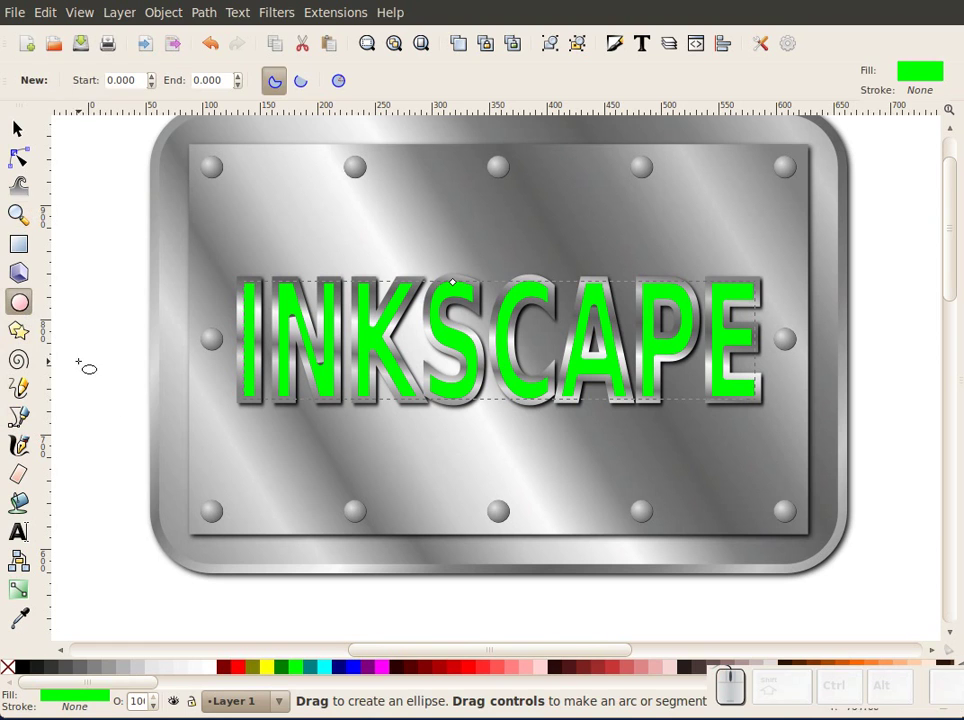
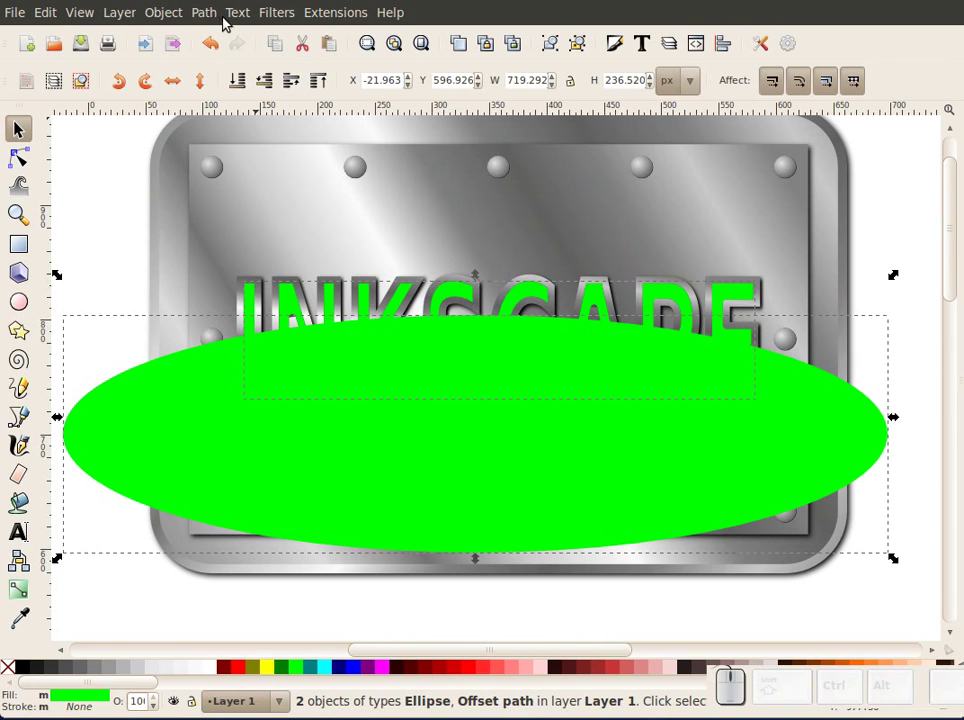
left_click(222, 22)
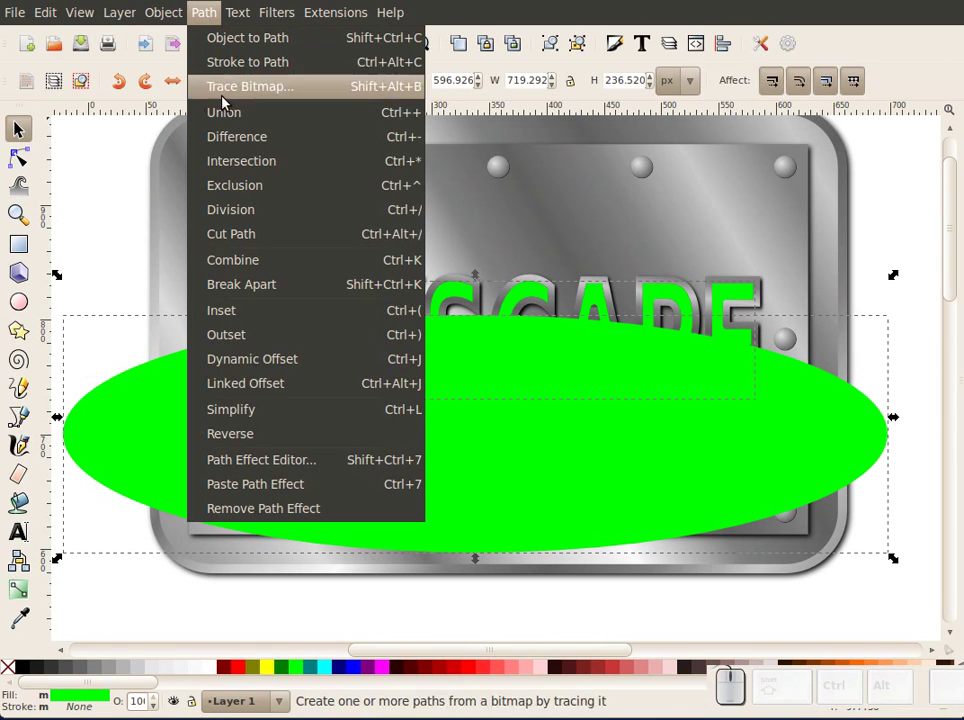
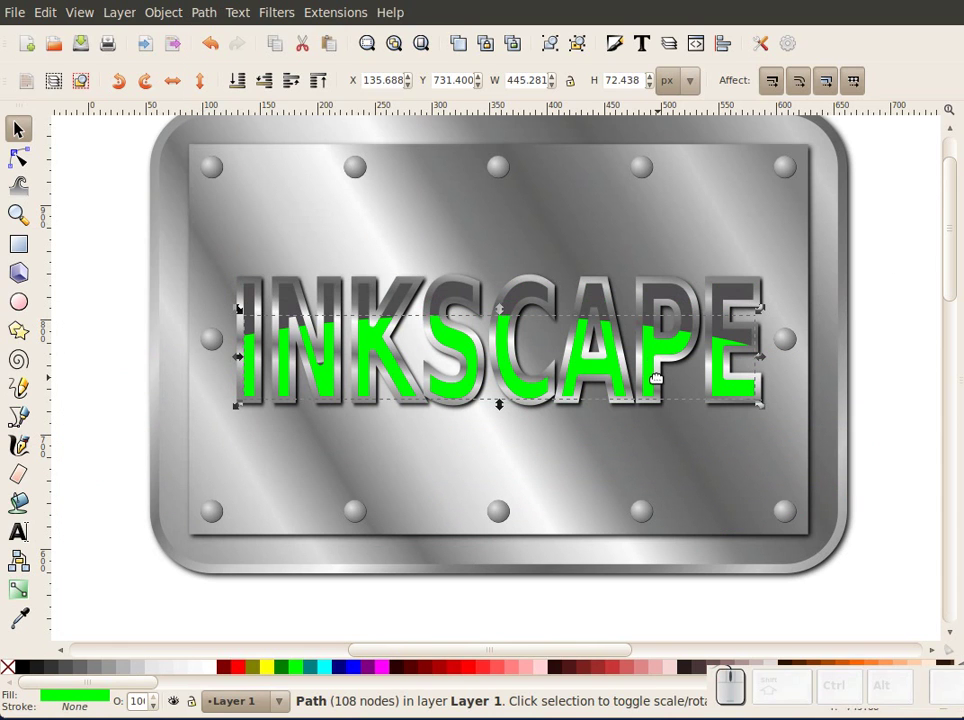
Step: Fill the trimmed inner lettering white and give it a fading gradient highlight
left_click(218, 672)
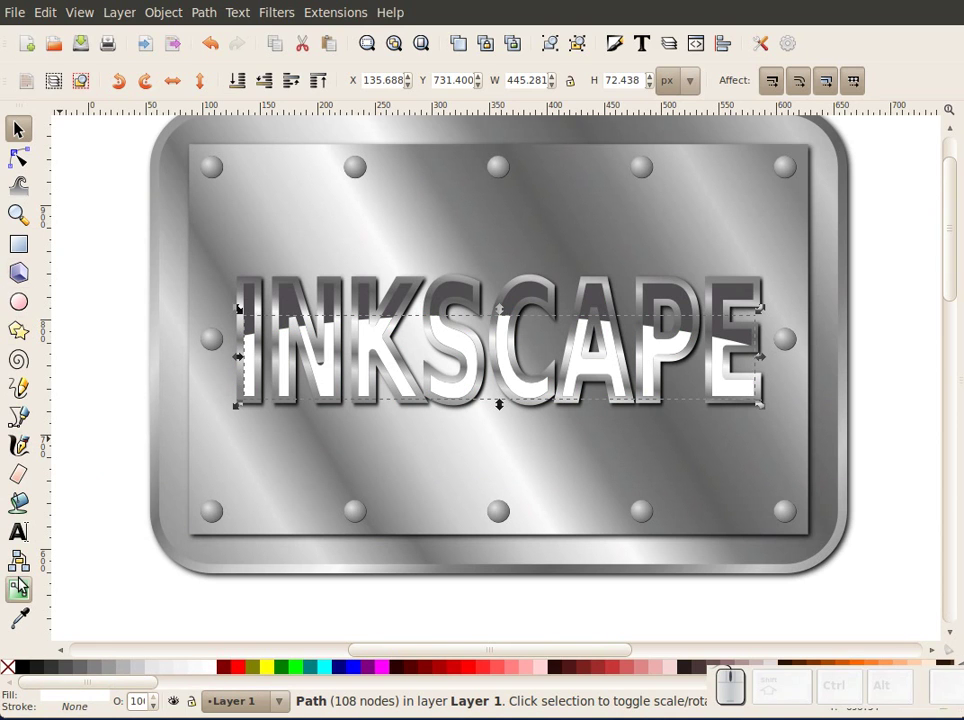
left_click(27, 589)
left_click(138, 79)
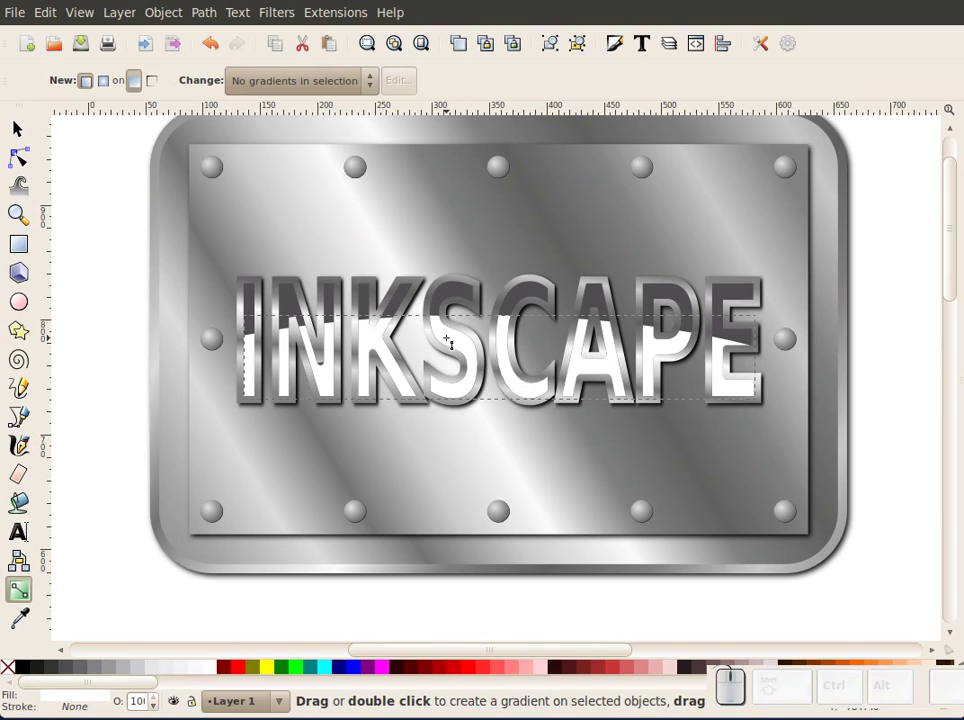
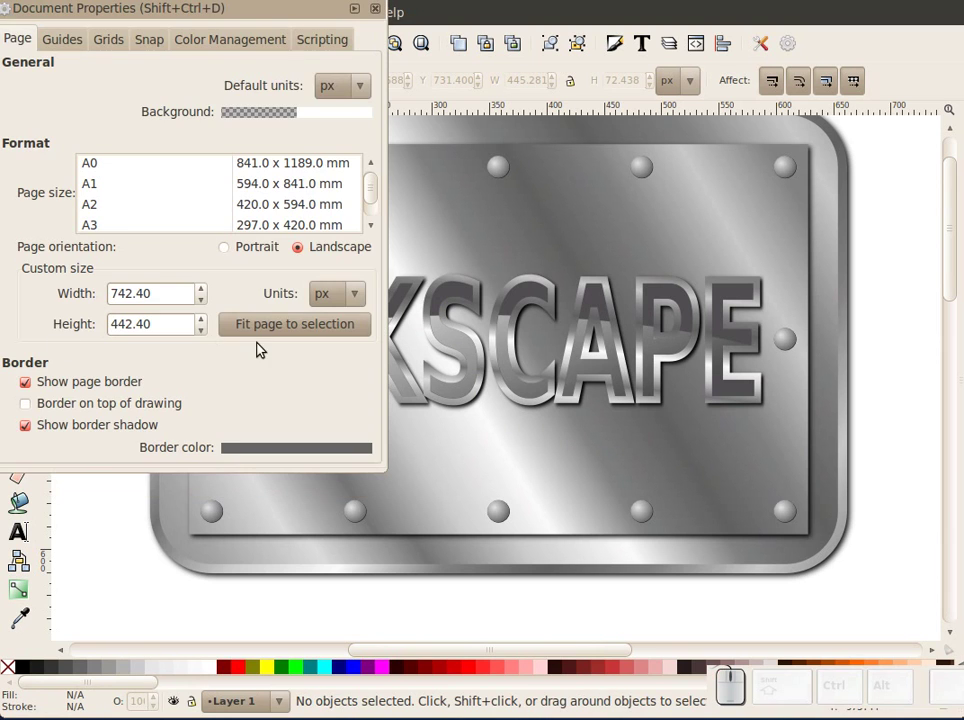
Step: Fit the page to the plate via Document Properties and close the dialog
left_click(279, 331)
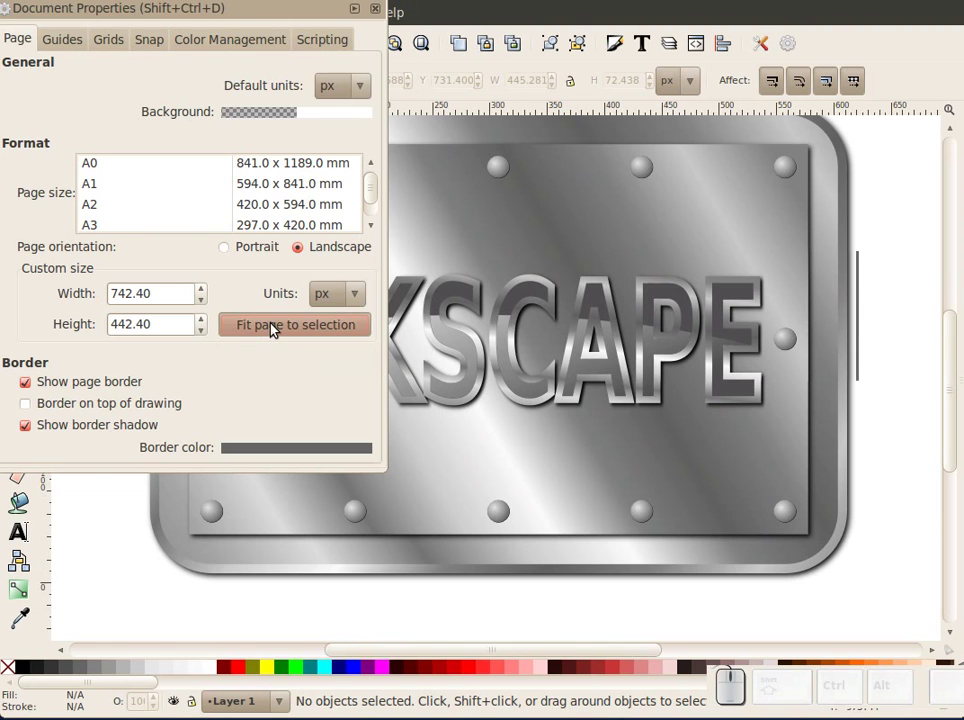
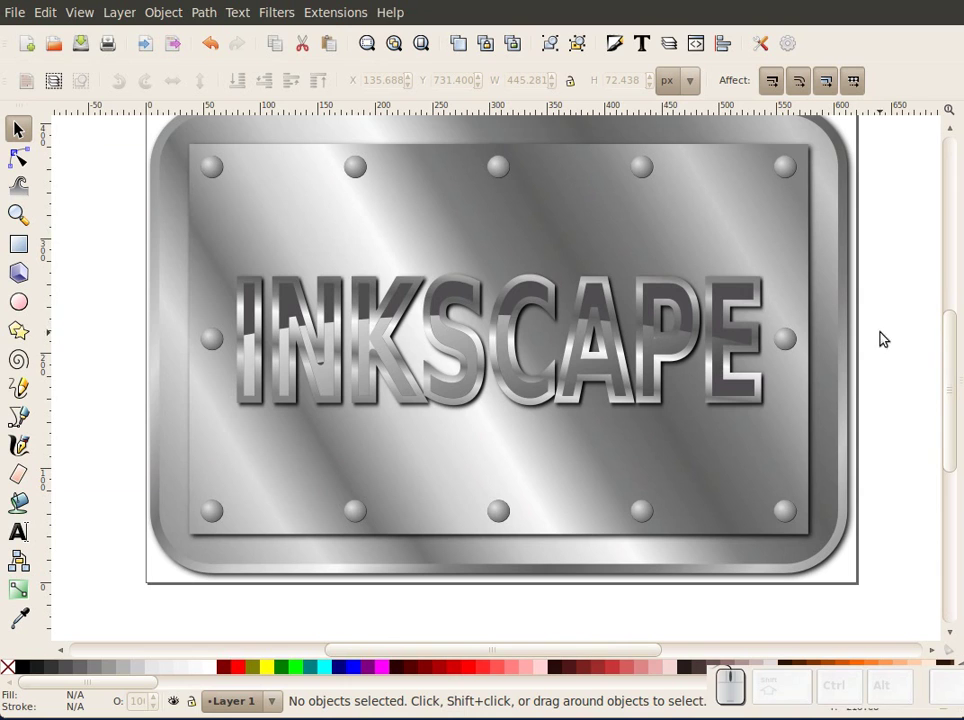
Step: Draw a rectangle above the plate and duplicate it to carry the diagonal metallic gradient
left_click_drag(952, 383, 953, 256)
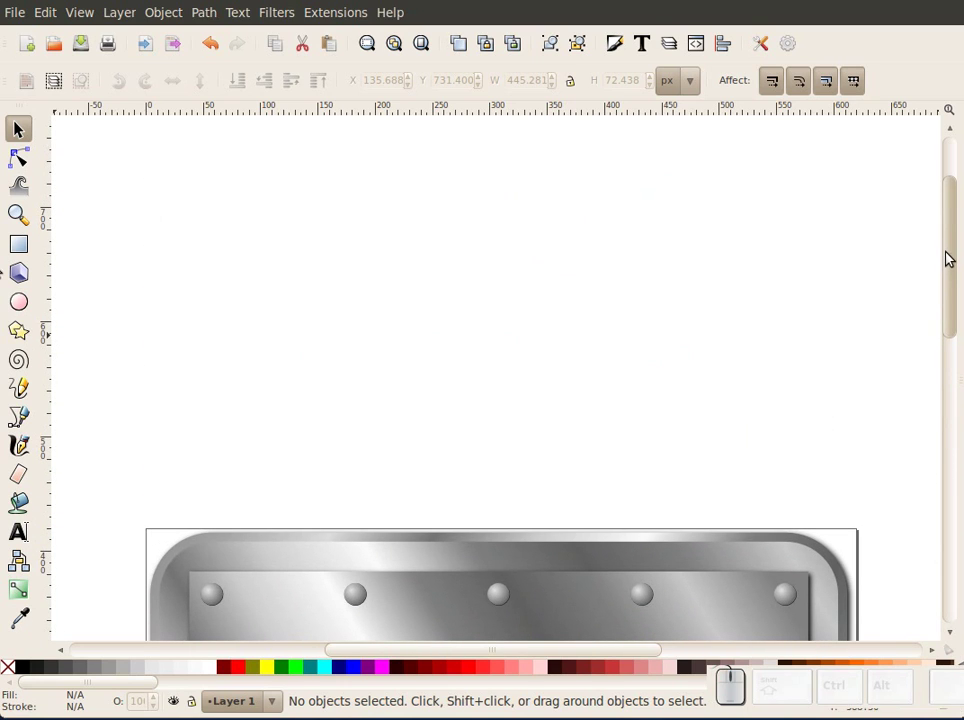
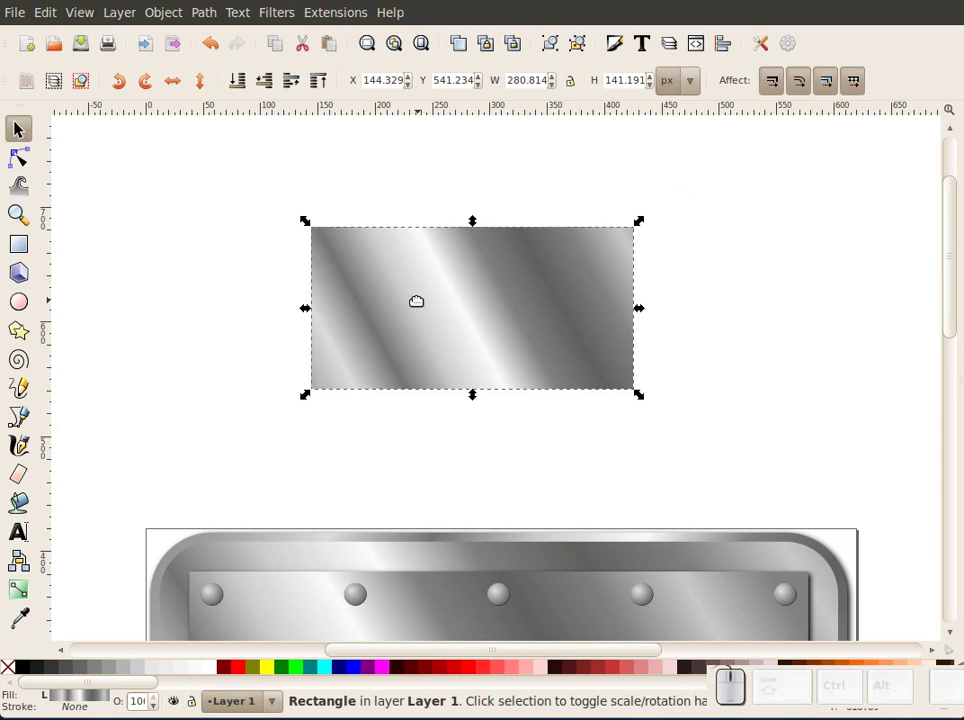
key("ctrl+d")
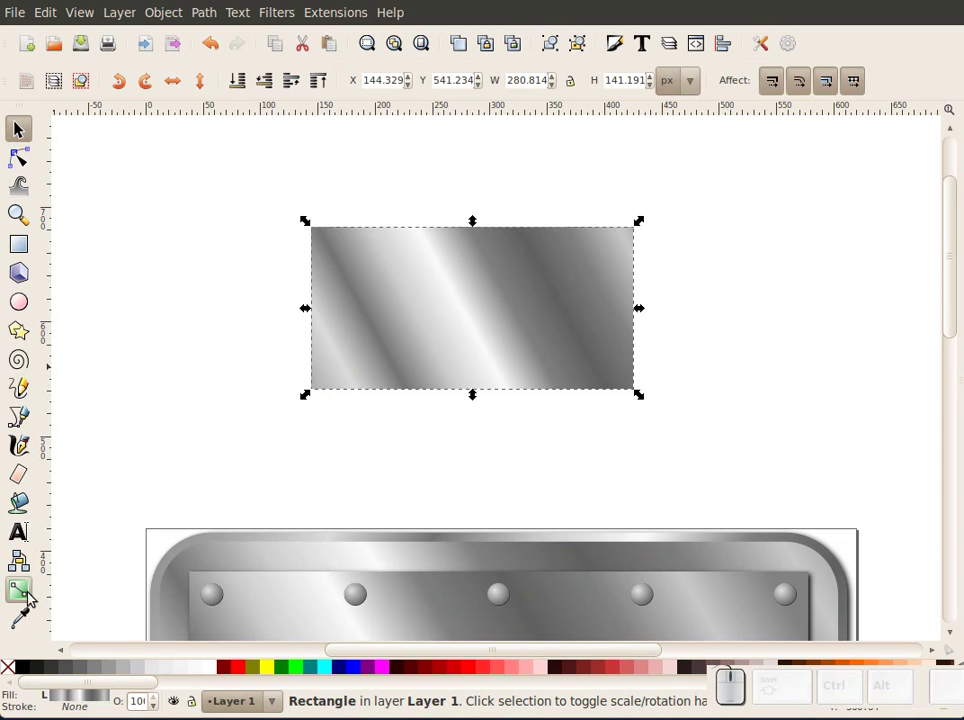
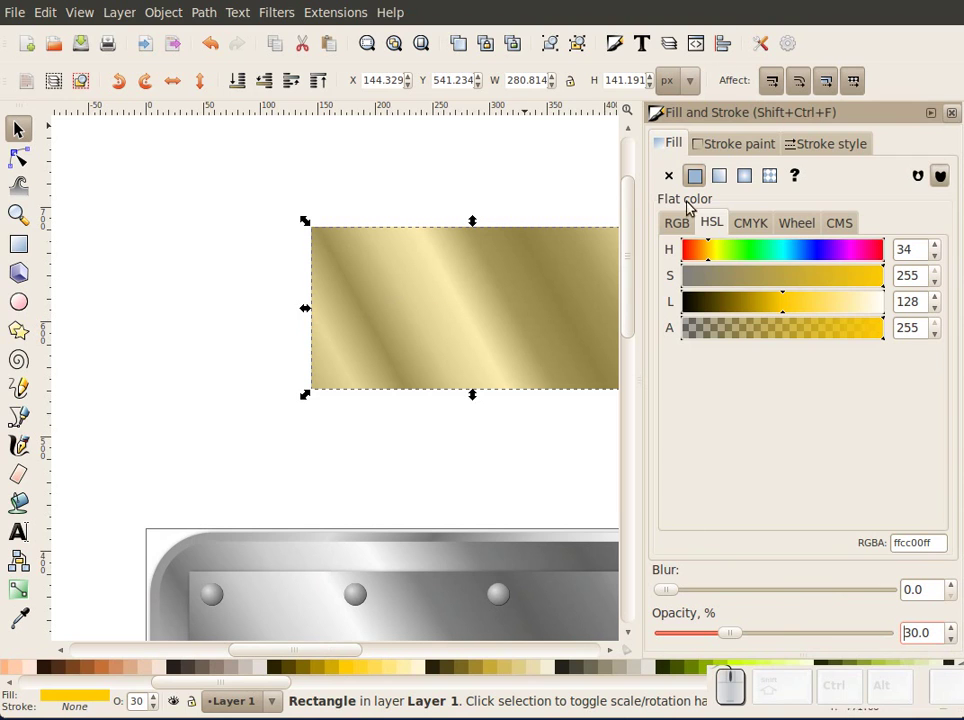
Step: Try bronze and green tints on the gradient rectangle using the HSL sliders and palette swatches
left_click(207, 686)
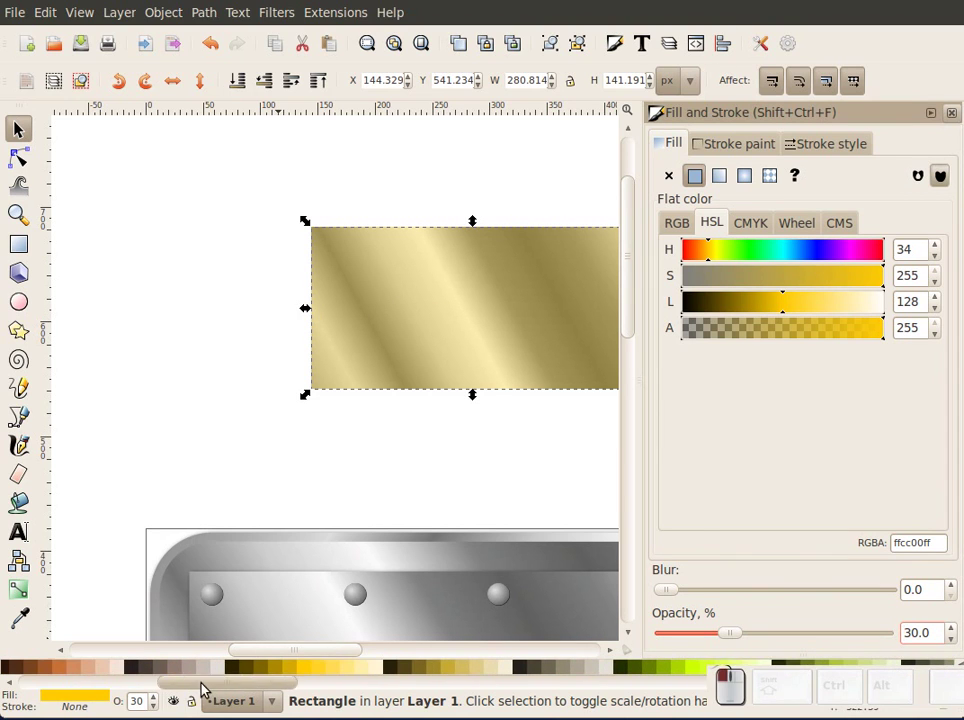
left_click(281, 660)
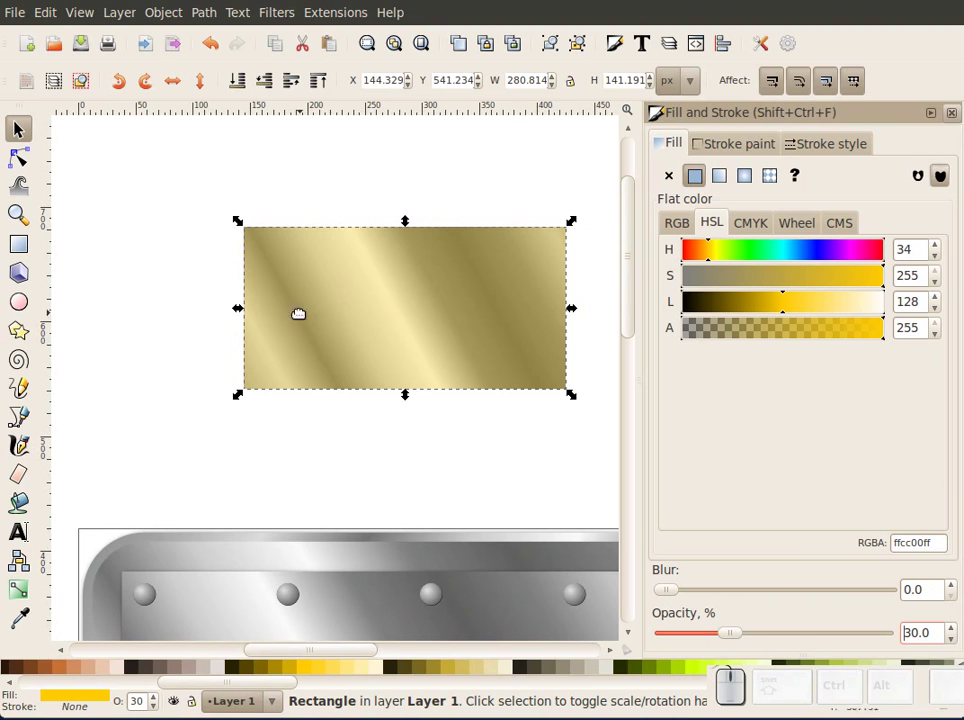
left_click_drag(257, 689, 200, 680)
left_click(200, 675)
left_click(216, 697)
left_click(268, 674)
left_click(224, 689)
left_click(218, 670)
left_click(303, 671)
Step: Shift the rectangle's tint to a light blue and lighten it
left_click_drag(149, 686, 535, 672)
left_click(653, 679)
left_click_drag(206, 691, 511, 672)
left_click(511, 671)
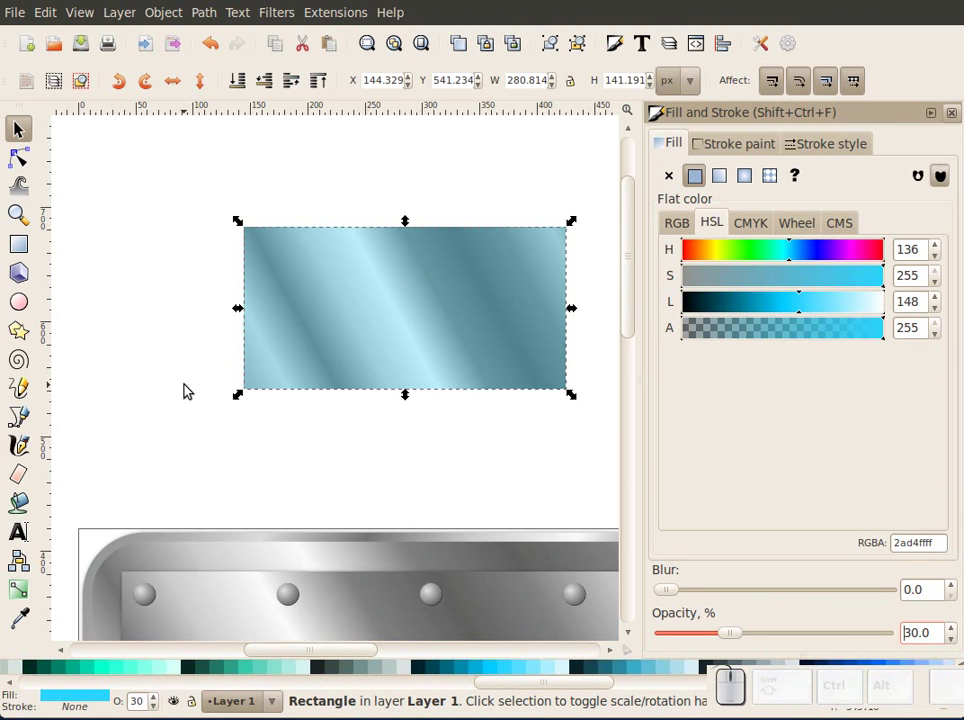